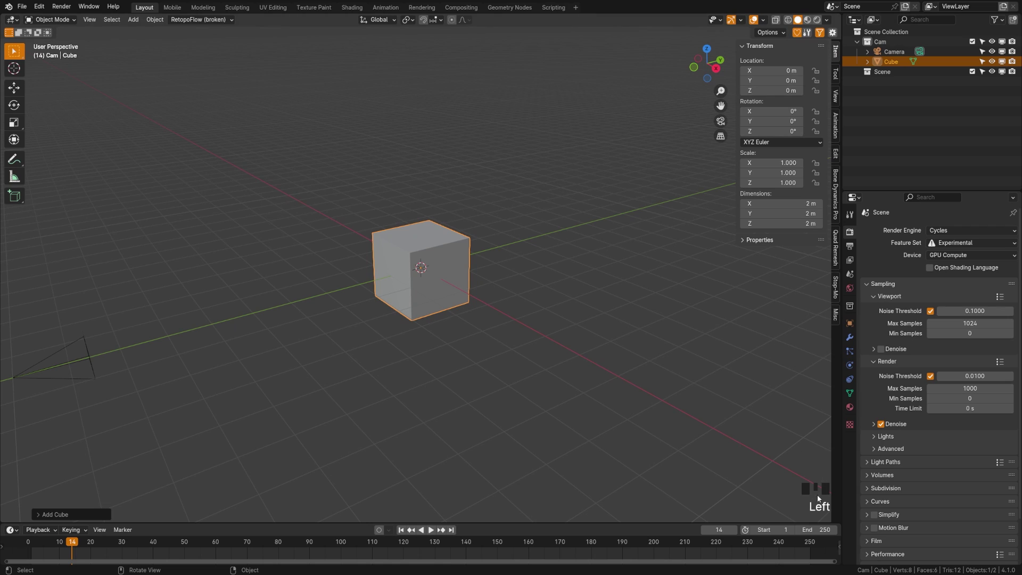
# - Delete the default cube, add a UV sphere and rename it Emitter
pyautogui.click(448, 303)
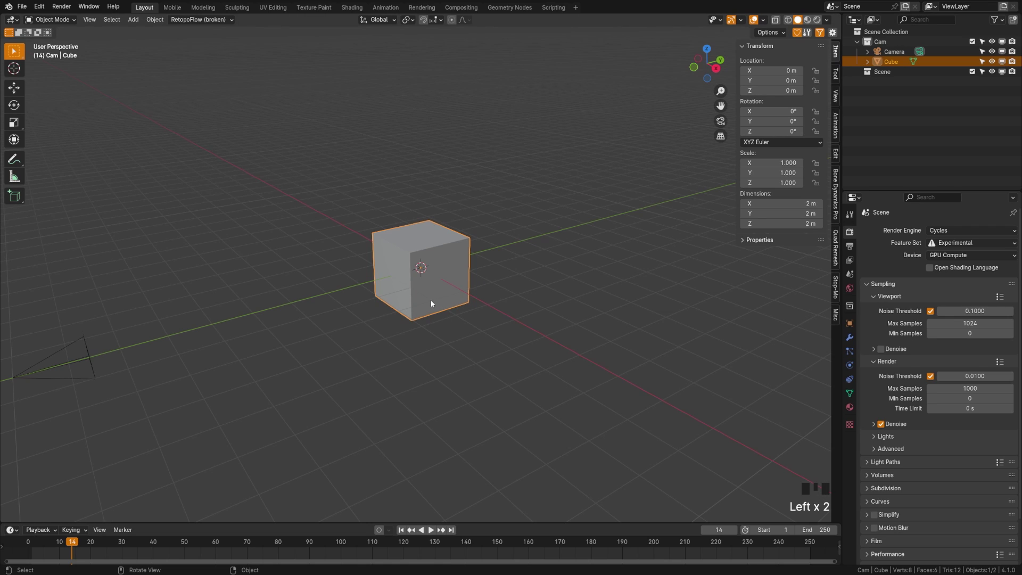
pyautogui.press('x')
pyautogui.press('shift+a')
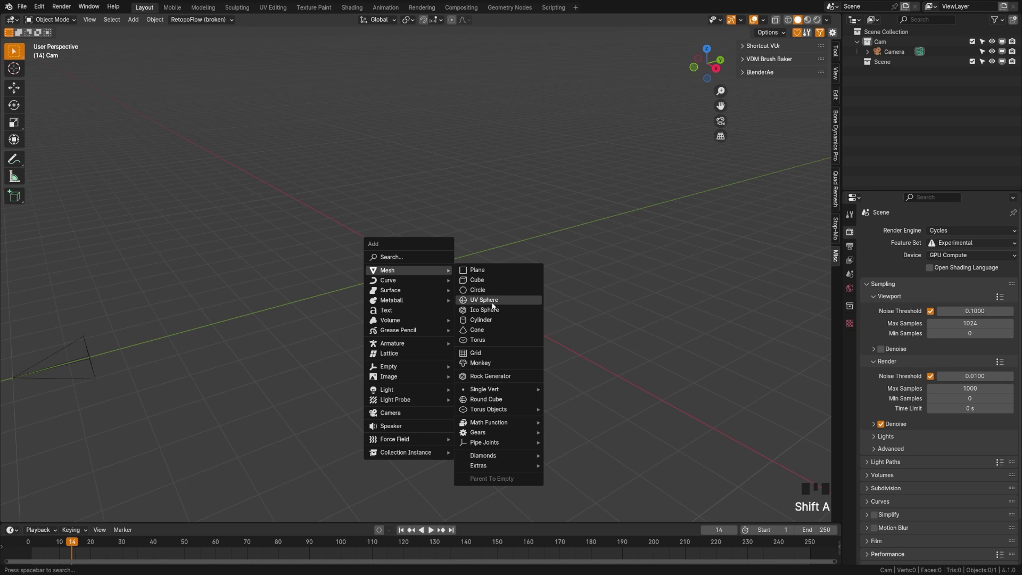
pyautogui.click(422, 287)
pyautogui.press('F2')
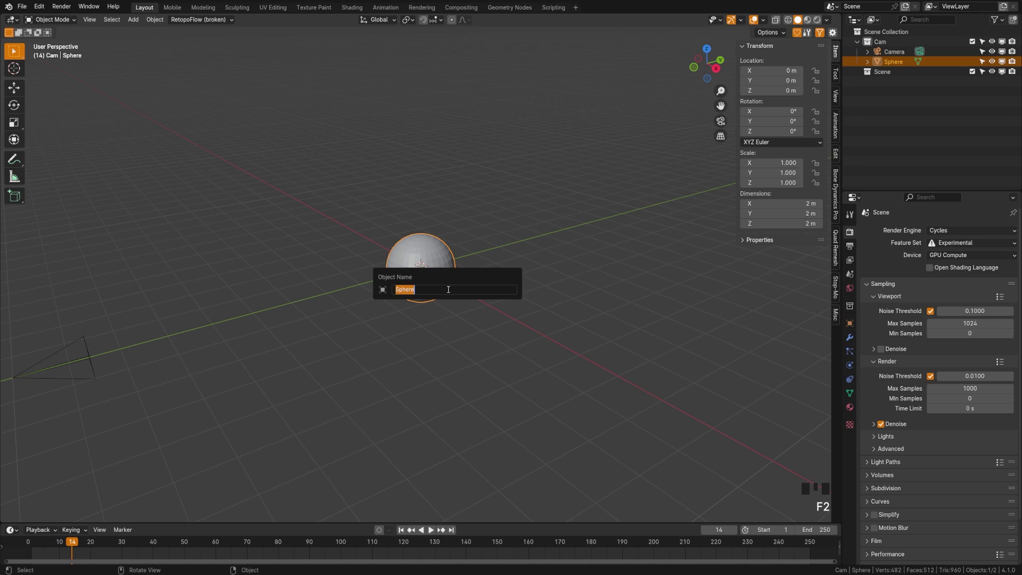
pyautogui.press('t')
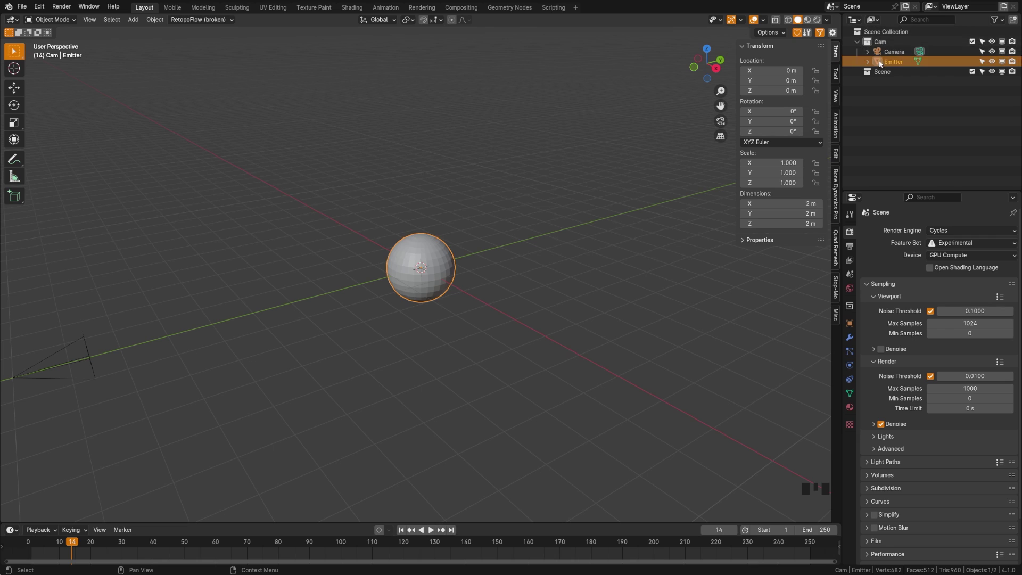
# - Drag Emitter into the Scene collection and create a new Particles collection beside it
pyautogui.click(884, 45)
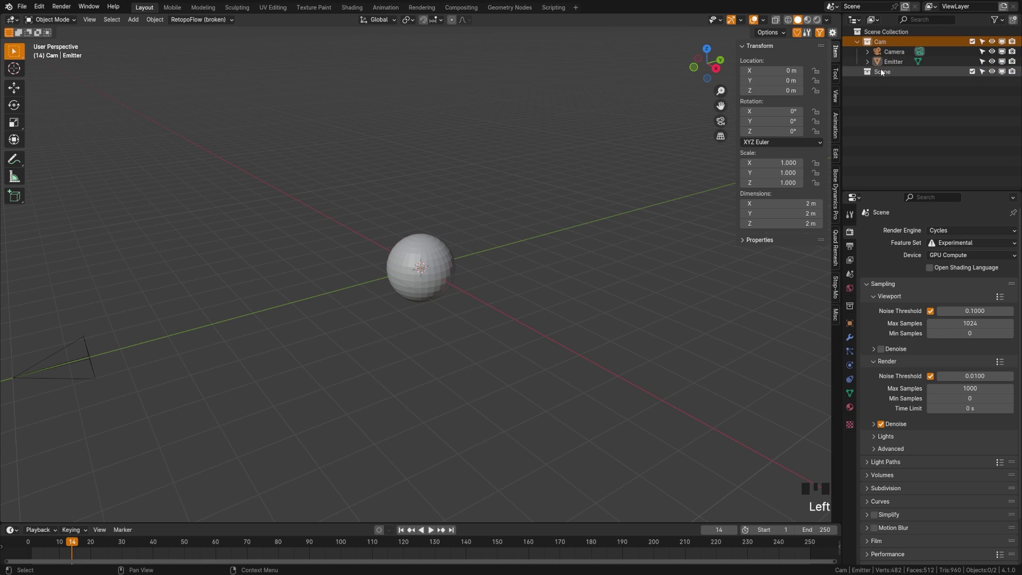
pyautogui.click(891, 62)
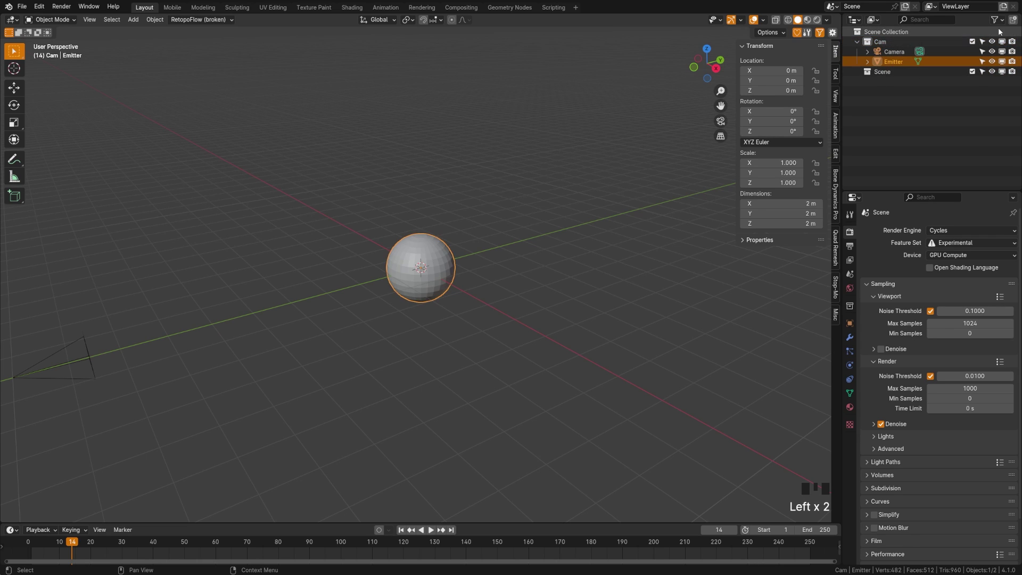
pyautogui.moveTo(1016, 22); pyautogui.dragTo(898, 84)
pyautogui.moveTo(899, 83); pyautogui.dragTo(898, 83)
pyautogui.click(897, 64)
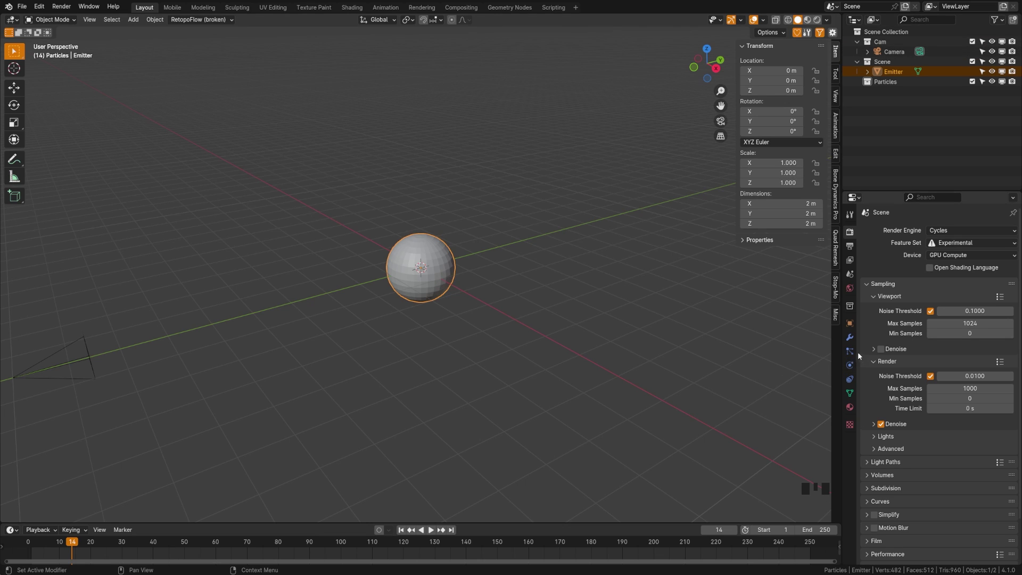
# - Show the Emitter's Particle Properties to start its Explosion particle system
pyautogui.click(853, 353)
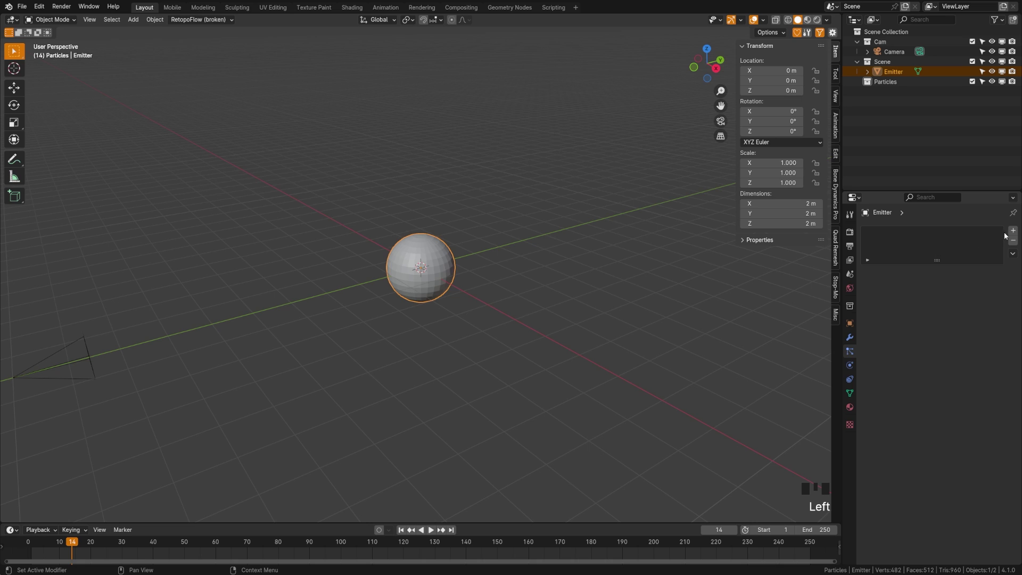
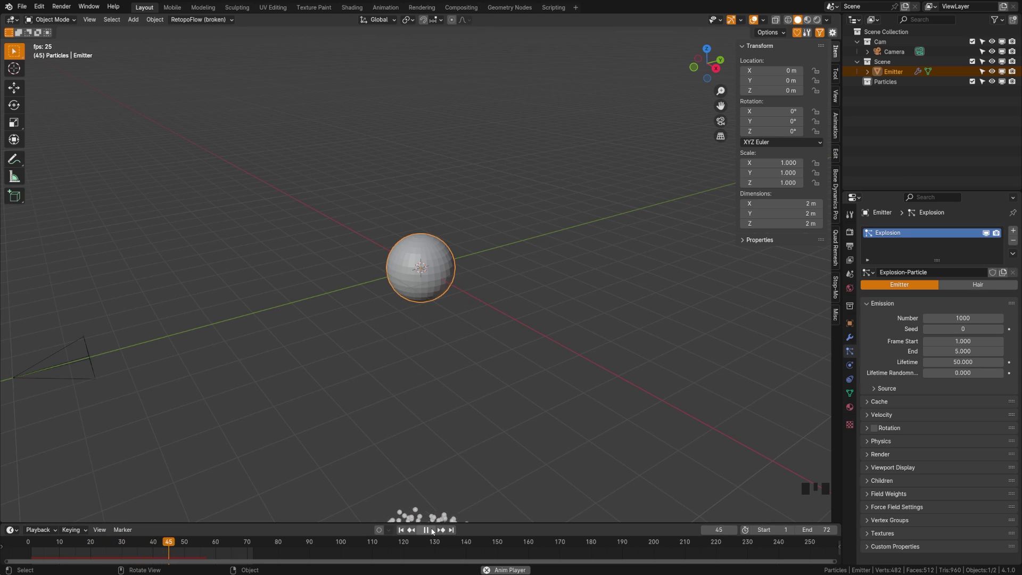
# - Scrub the timeline and orbit around the sphere to inspect the emitted particles
pyautogui.scroll(3)
pyautogui.moveTo(42, 545); pyautogui.dragTo(40, 559)
pyautogui.moveTo(438, 534); pyautogui.dragTo(440, 270)
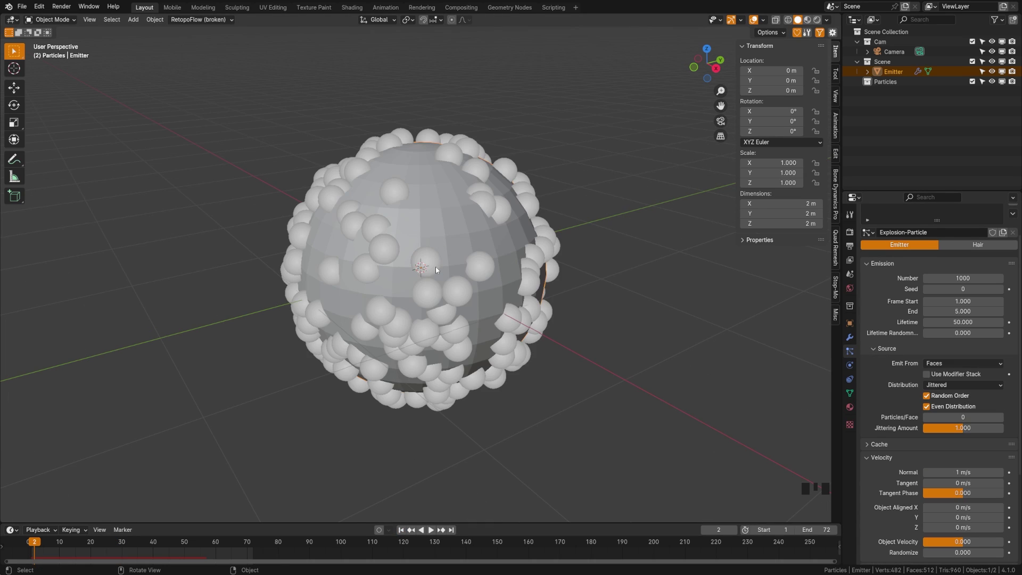
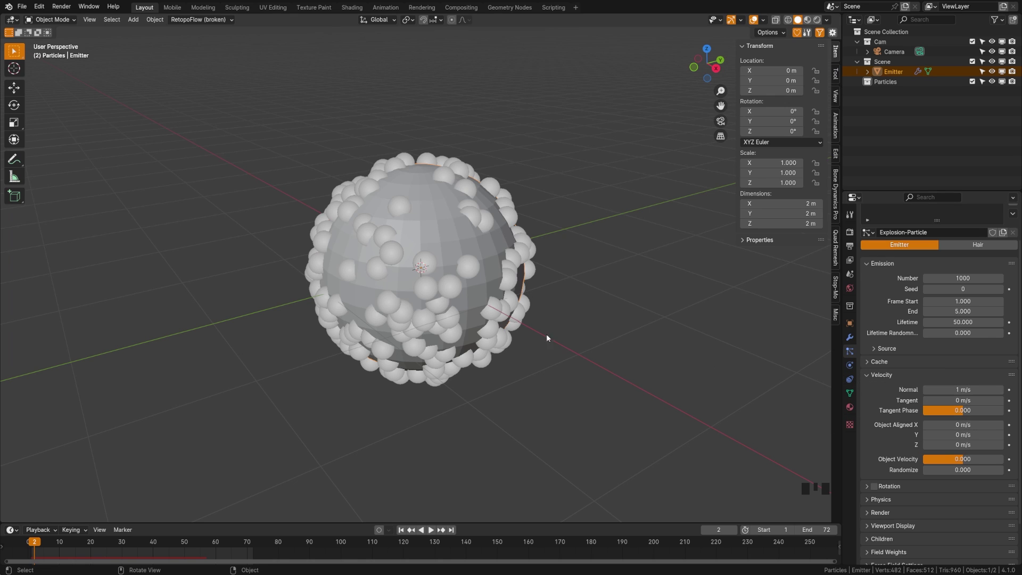
pyautogui.moveTo(507, 329); pyautogui.dragTo(512, 220)
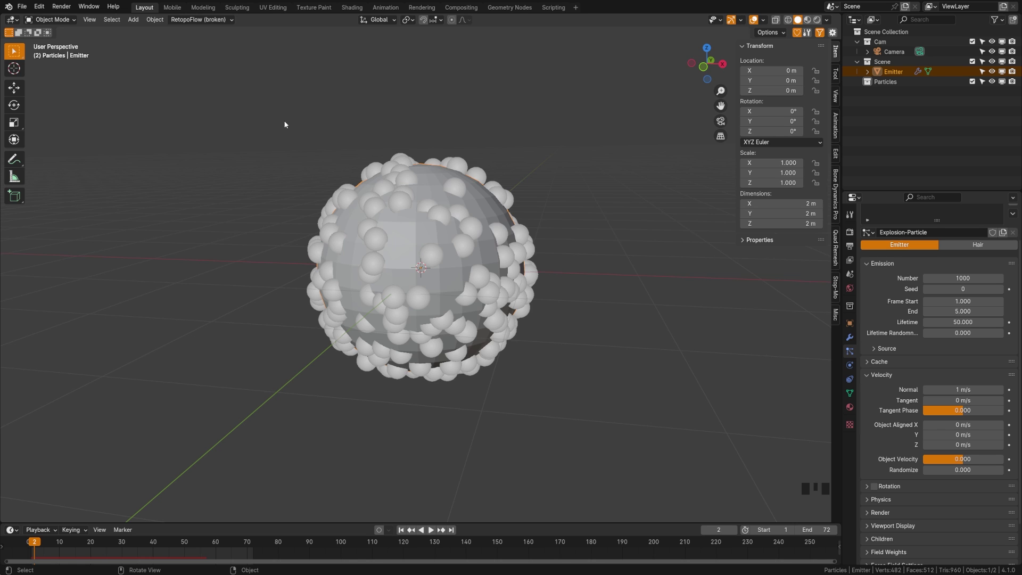
pyautogui.middleClick(577, 341)
pyautogui.moveTo(38, 542); pyautogui.dragTo(503, 346)
pyautogui.scroll(-3)
pyautogui.moveTo(410, 392); pyautogui.dragTo(436, 532)
# - Raise the particles' Normal velocity to 20 m/s, preview, and return to frame 1
pyautogui.moveTo(437, 532); pyautogui.dragTo(417, 347)
pyautogui.scroll(-3)
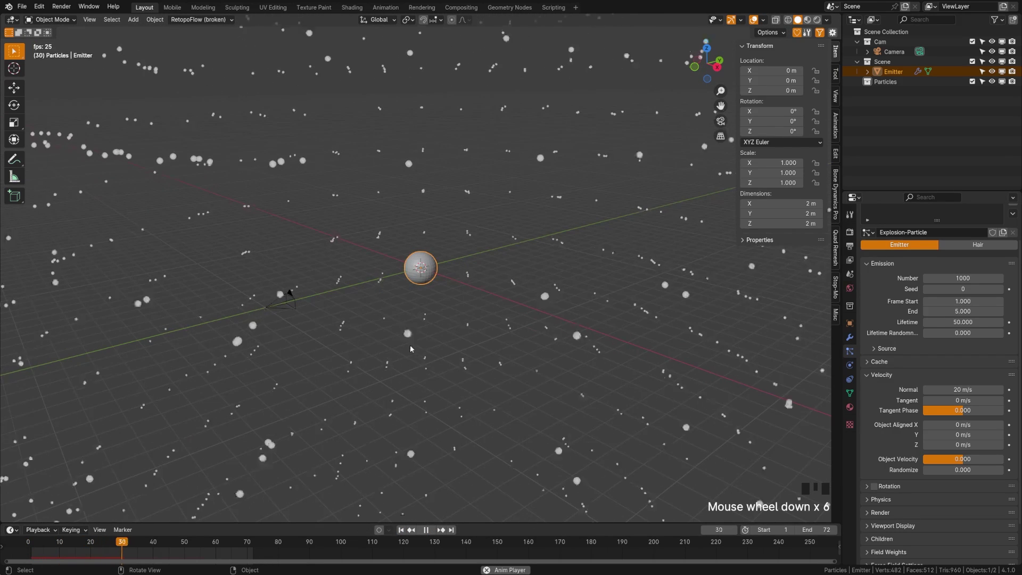
pyautogui.moveTo(431, 534); pyautogui.dragTo(487, 405)
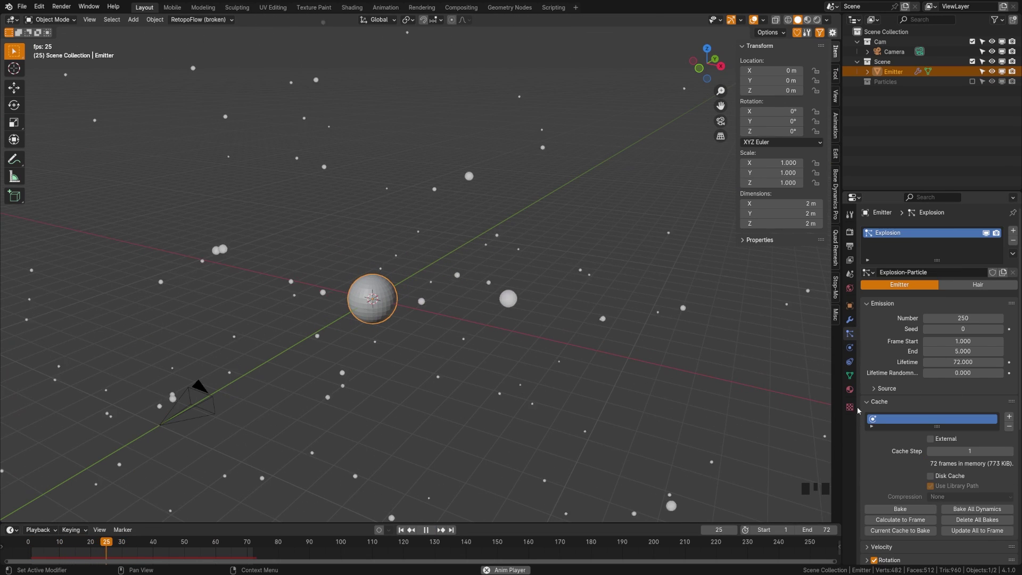
pyautogui.moveTo(884, 323); pyautogui.dragTo(698, 322)
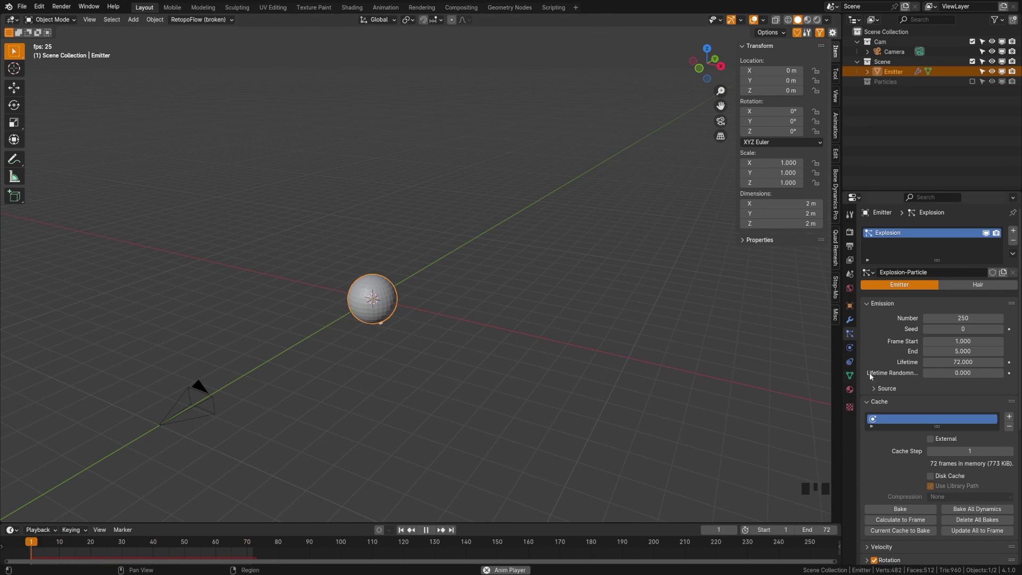
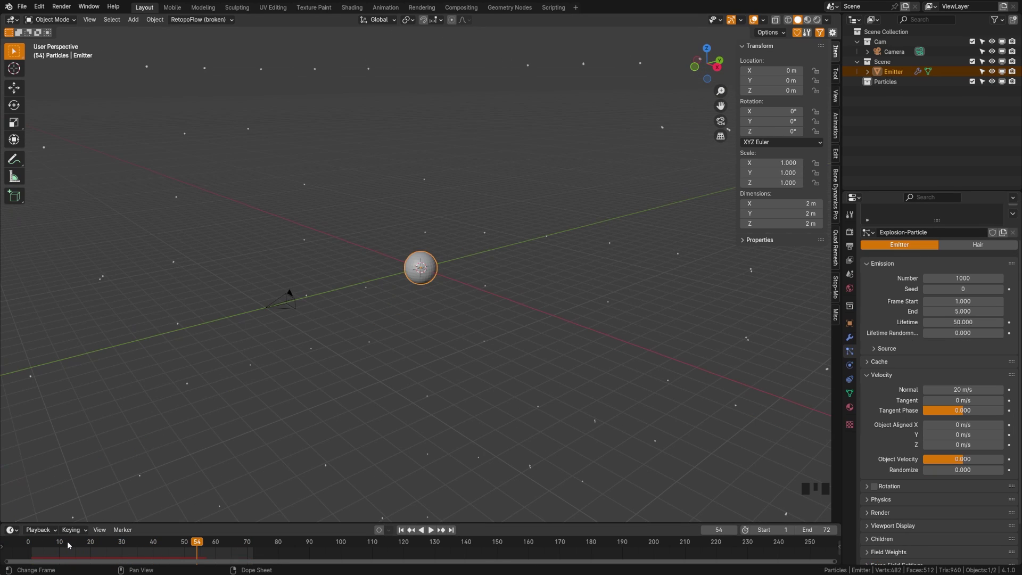
pyautogui.moveTo(61, 545); pyautogui.dragTo(1018, 360)
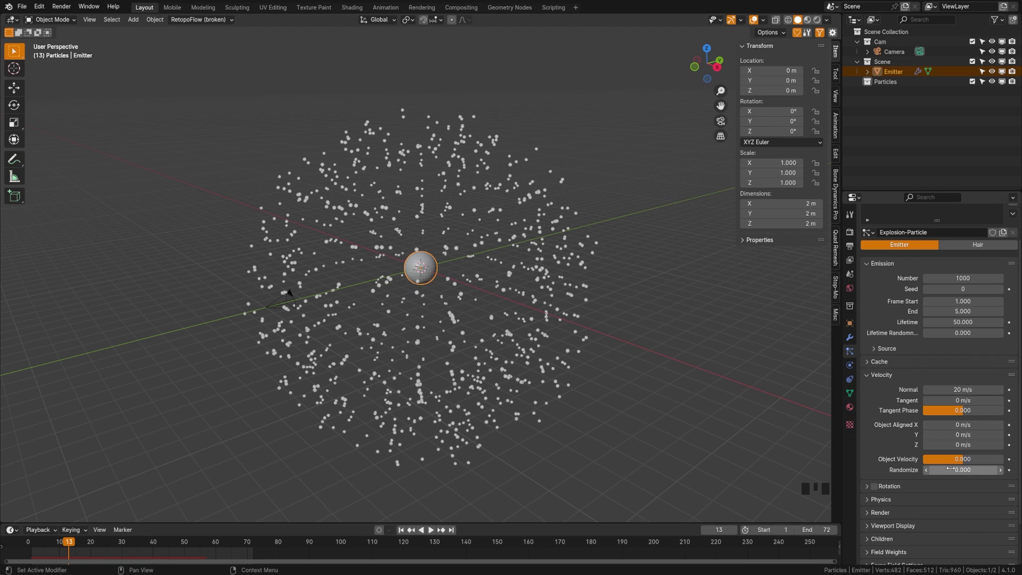
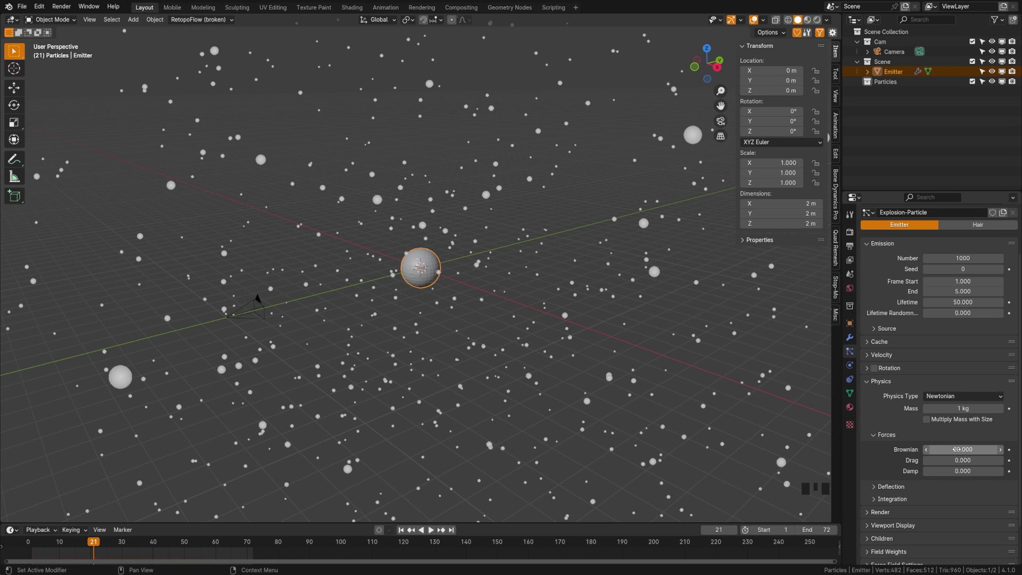
# - Step through the first frames of the explosion to check the burst
pyautogui.click(591, 375)
pyautogui.moveTo(36, 545); pyautogui.dragTo(46, 563)
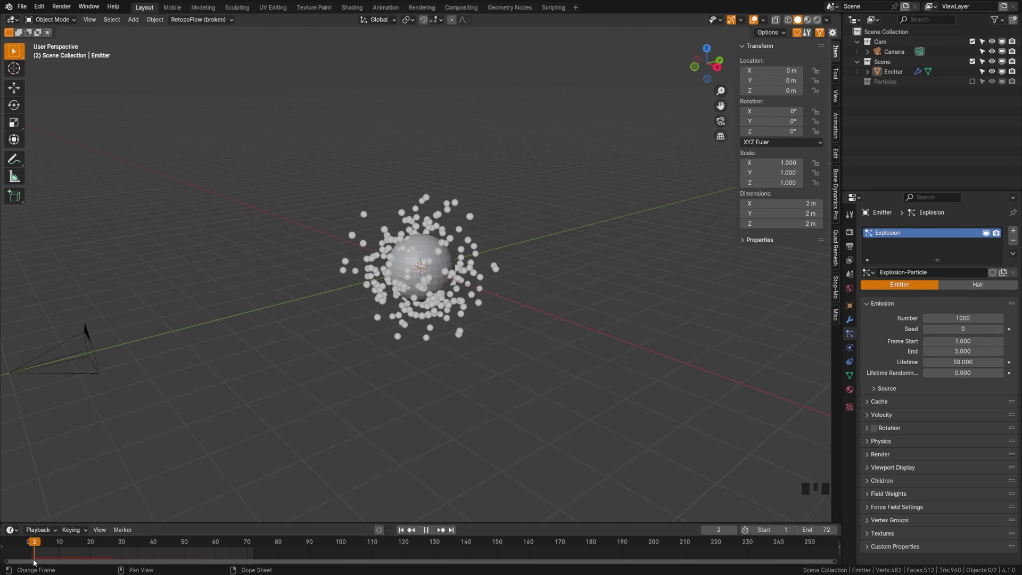
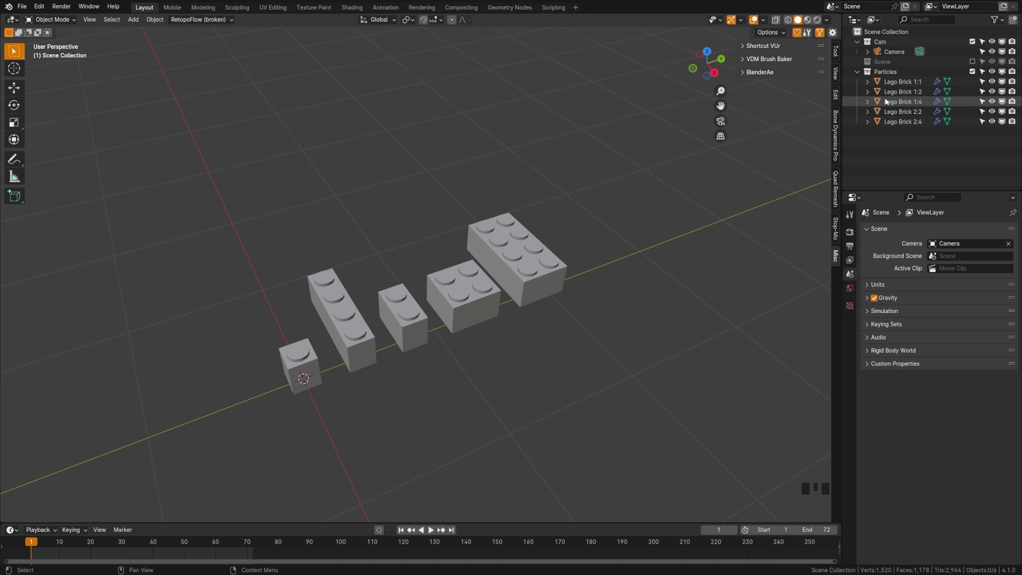
# - Collapse the Particles collection holding the five Lego bricks and exclude it from the scene
pyautogui.click(859, 75)
pyautogui.click(976, 67)
pyautogui.scroll(-3)
pyautogui.click(428, 341)
pyautogui.moveTo(508, 386); pyautogui.dragTo(957, 74)
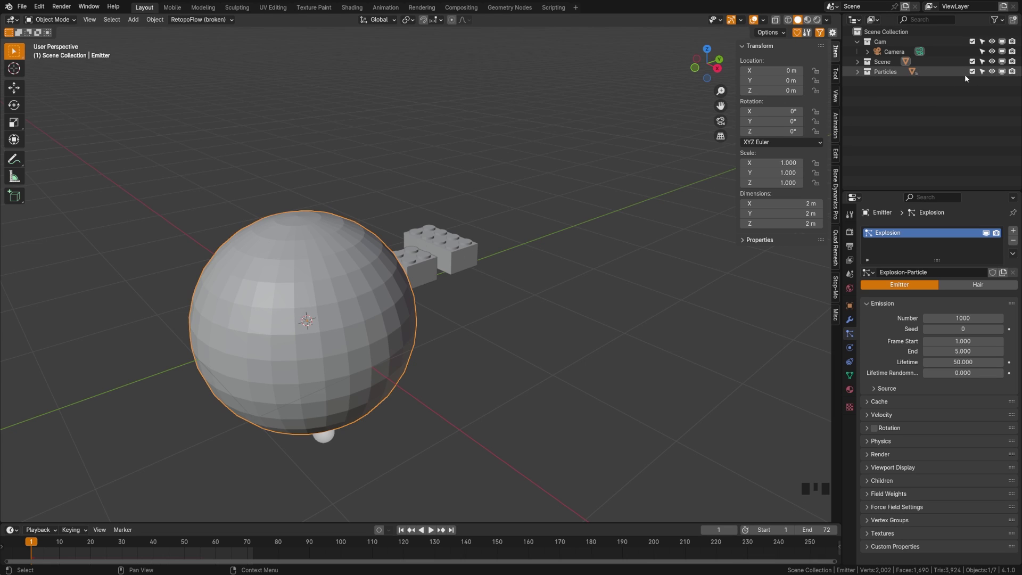
# - Render particles as Collection instances of Particles at scale 0.05
pyautogui.click(974, 73)
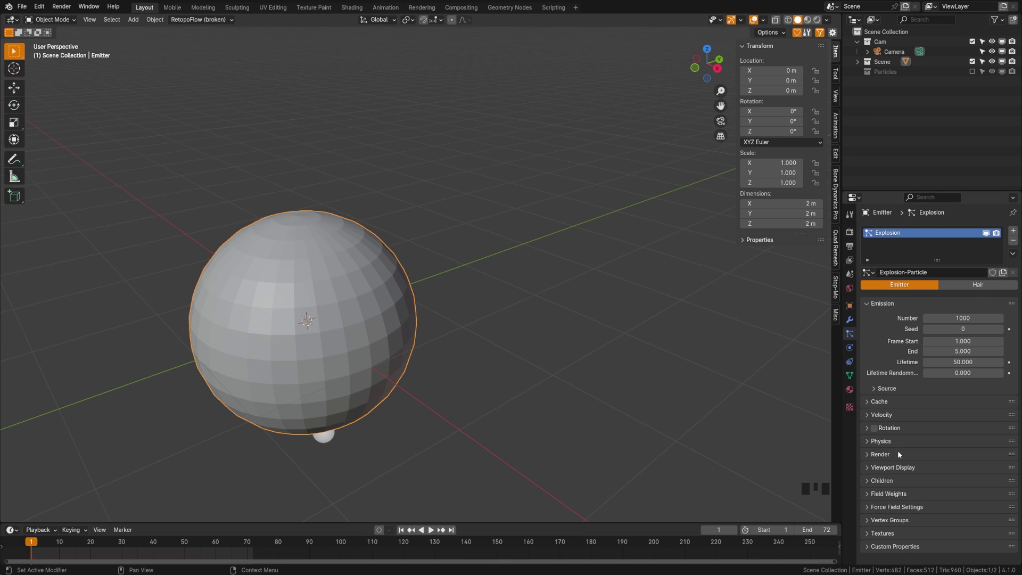
pyautogui.moveTo(898, 456); pyautogui.dragTo(950, 449)
pyautogui.scroll(-3)
pyautogui.moveTo(38, 543); pyautogui.dragTo(880, 457)
pyautogui.scroll(-3)
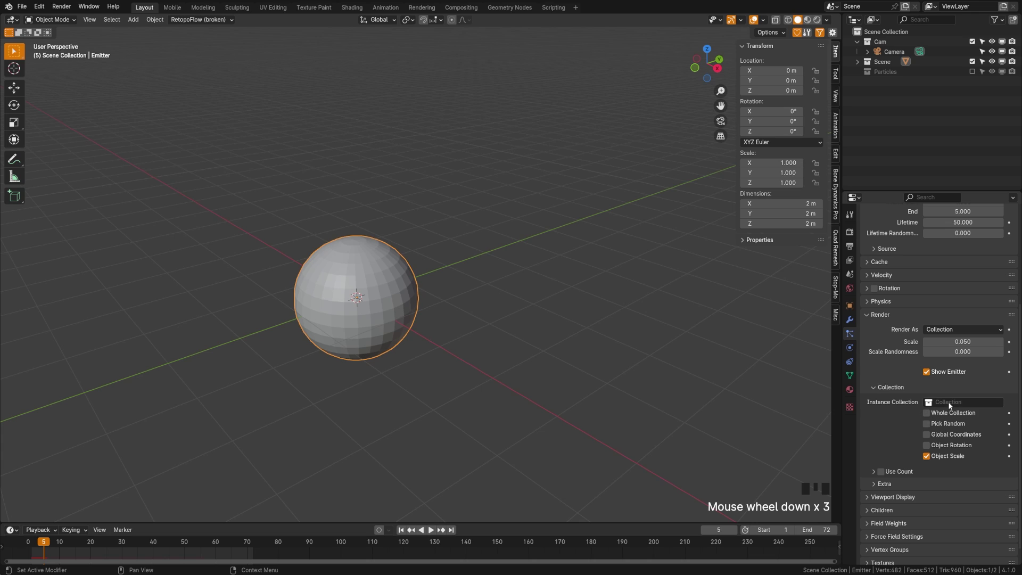
pyautogui.moveTo(951, 404); pyautogui.dragTo(463, 367)
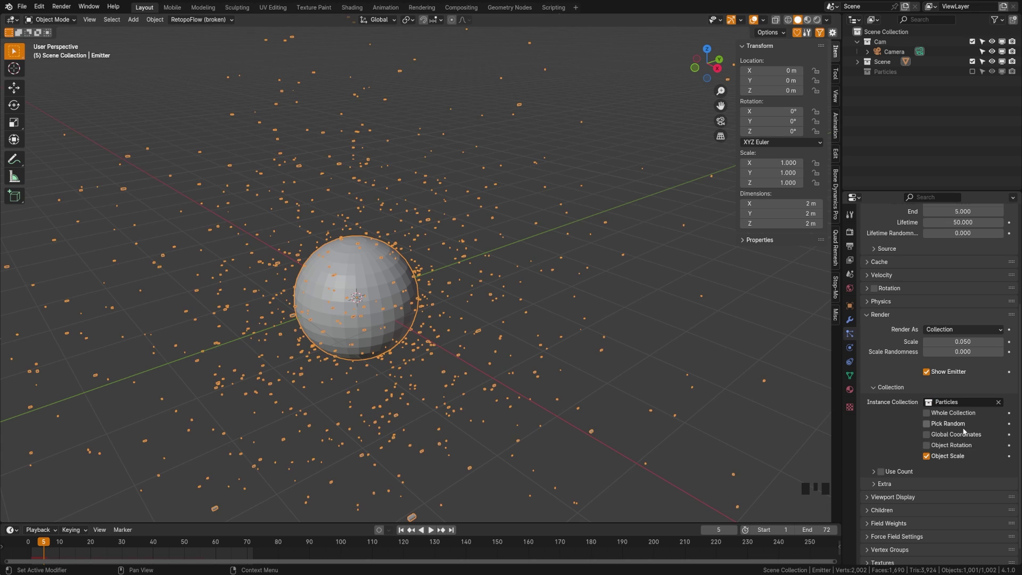
# - Pick a random brick from the collection for each particle
pyautogui.click(949, 428)
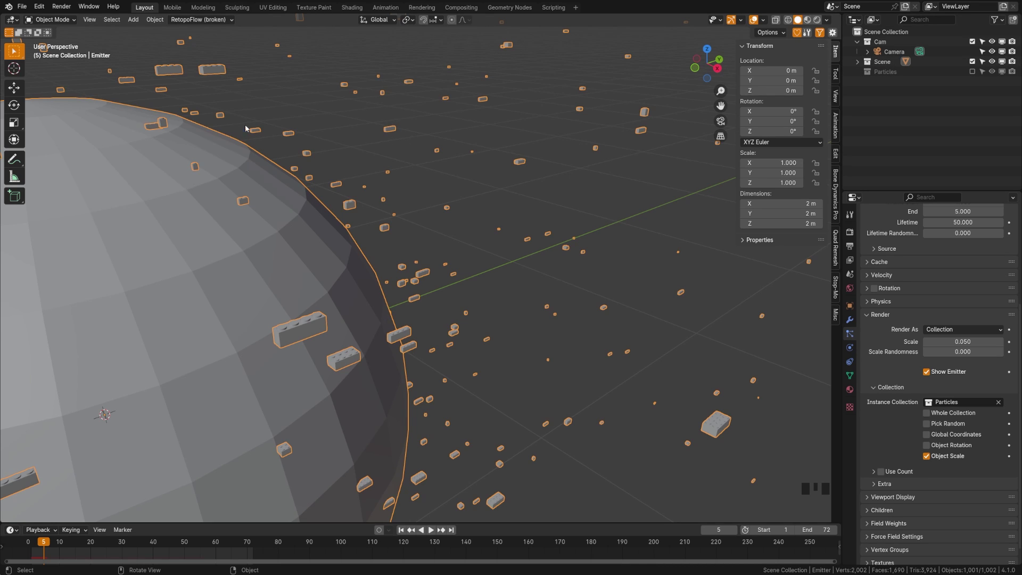
pyautogui.scroll(-3)
pyautogui.click(931, 425)
pyautogui.scroll(-3)
pyautogui.scroll(-3)
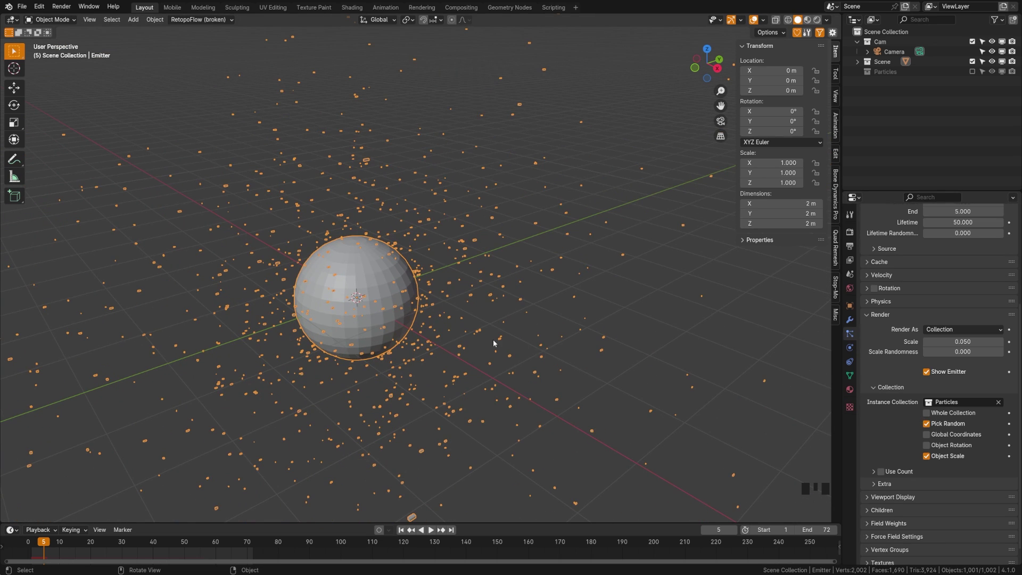
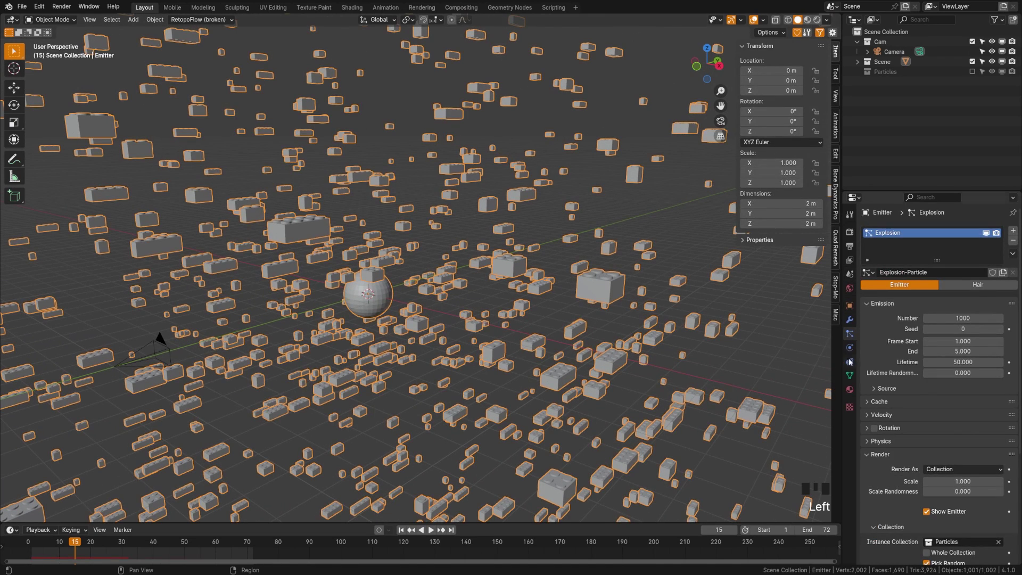
# - Enable particle Rotation with Randomize 1.0 and preview the tumbling bricks
pyautogui.moveTo(884, 454); pyautogui.dragTo(883, 438)
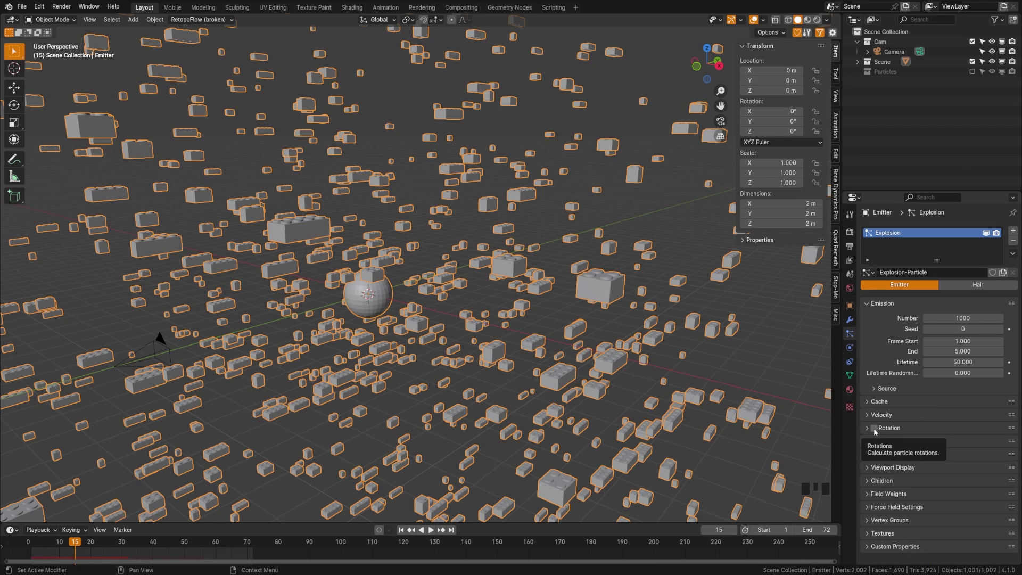
pyautogui.click(876, 432)
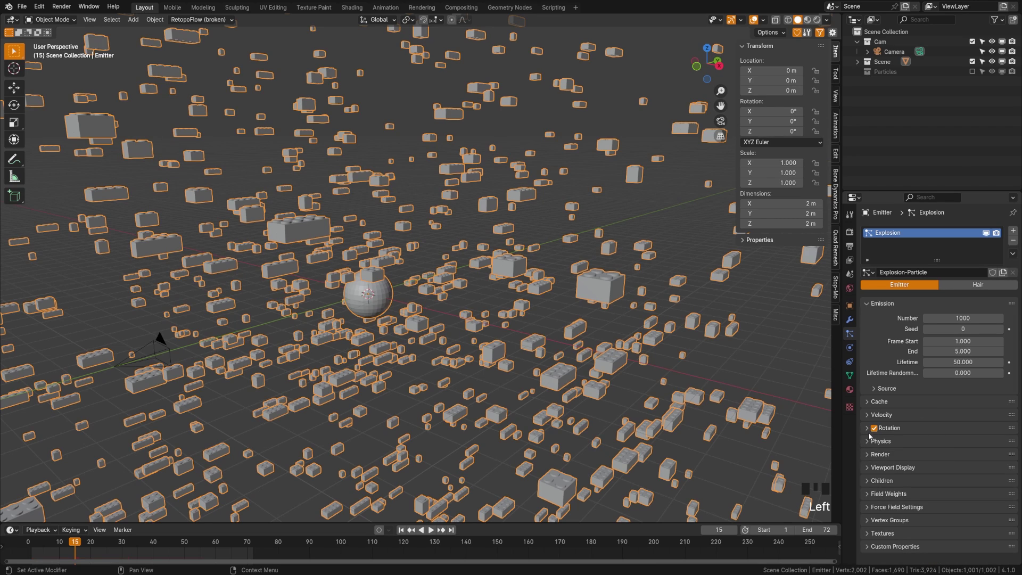
pyautogui.moveTo(869, 433); pyautogui.dragTo(117, 538)
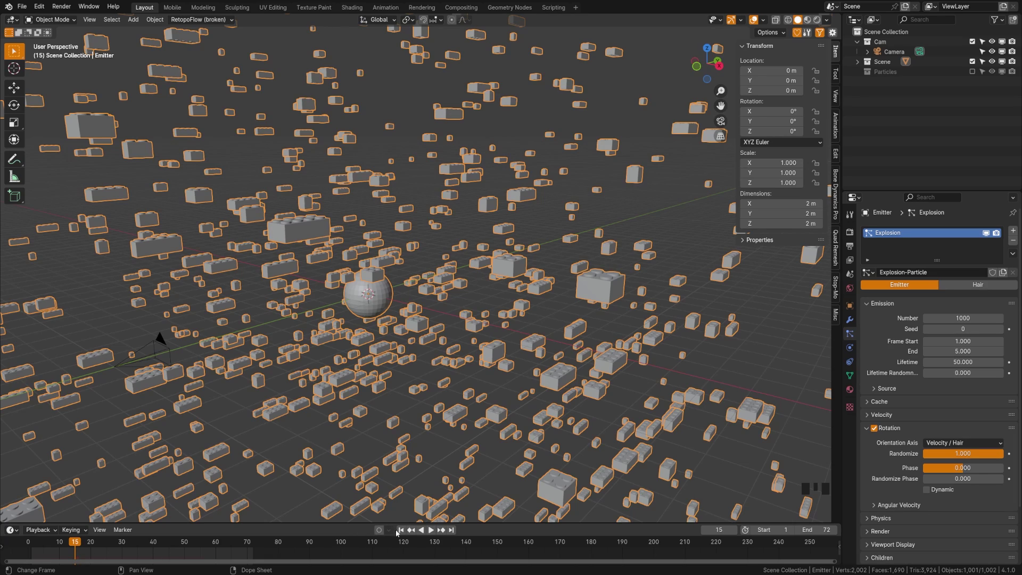
pyautogui.moveTo(403, 533); pyautogui.dragTo(433, 532)
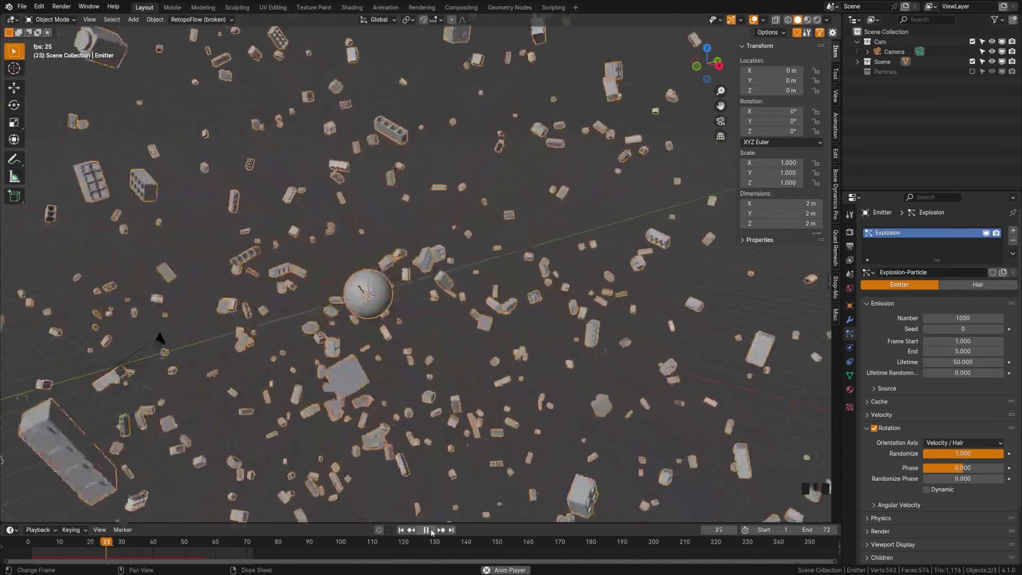
# - Review the particle cache settings and scrub the animation to mid-explosion around frame 24
pyautogui.click(433, 532)
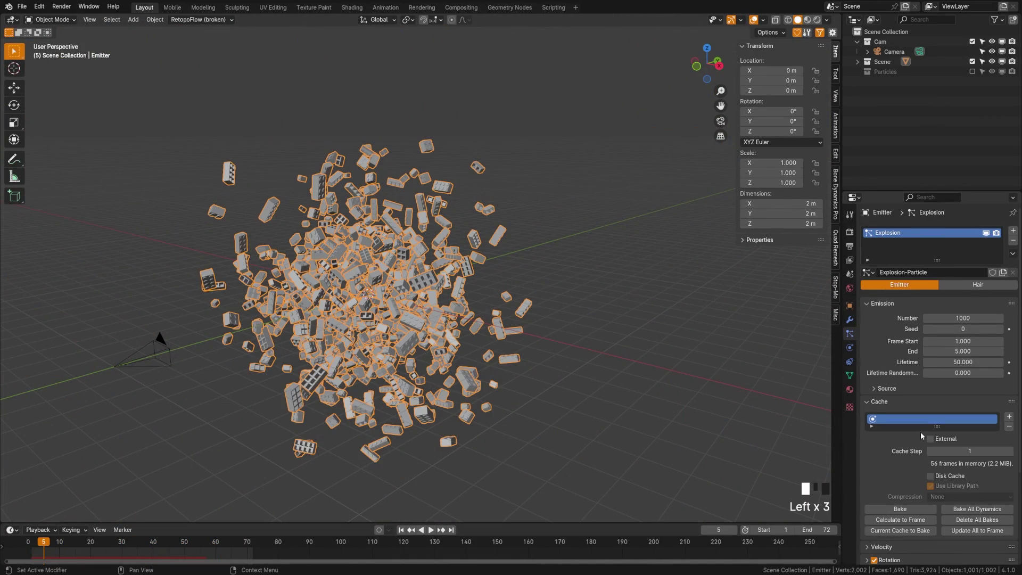
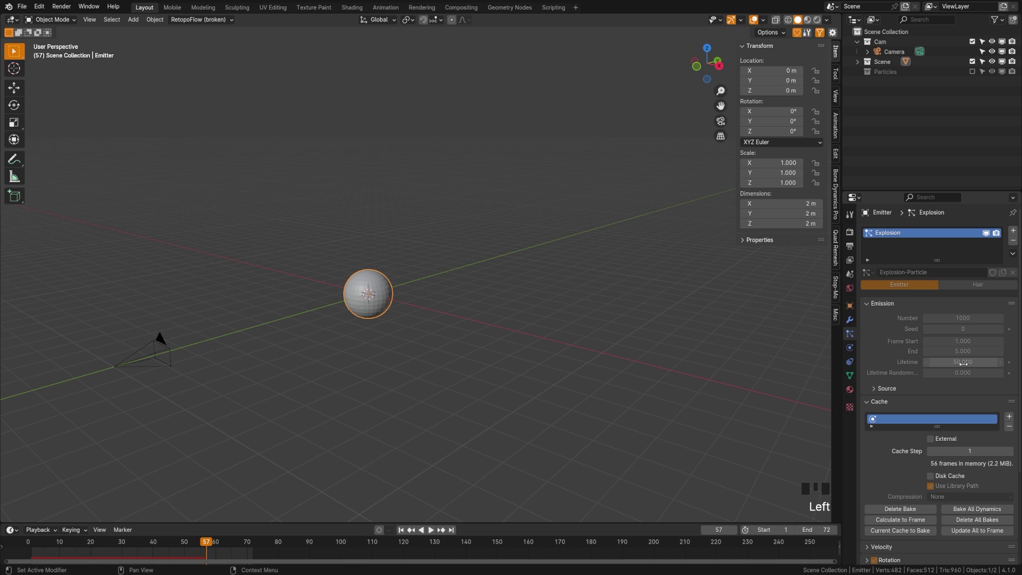
pyautogui.moveTo(195, 546); pyautogui.dragTo(210, 556)
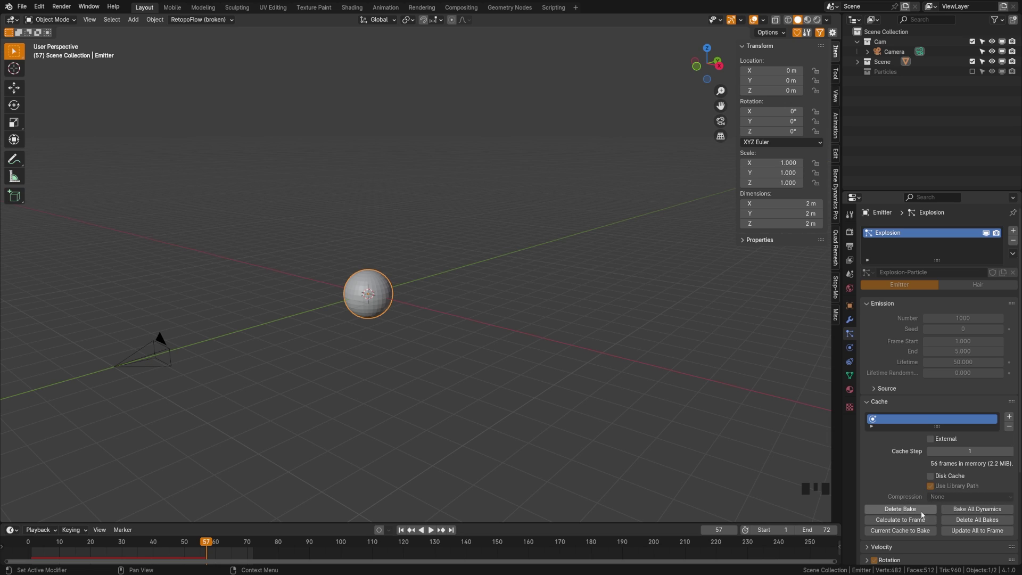
pyautogui.moveTo(910, 515); pyautogui.dragTo(30, 553)
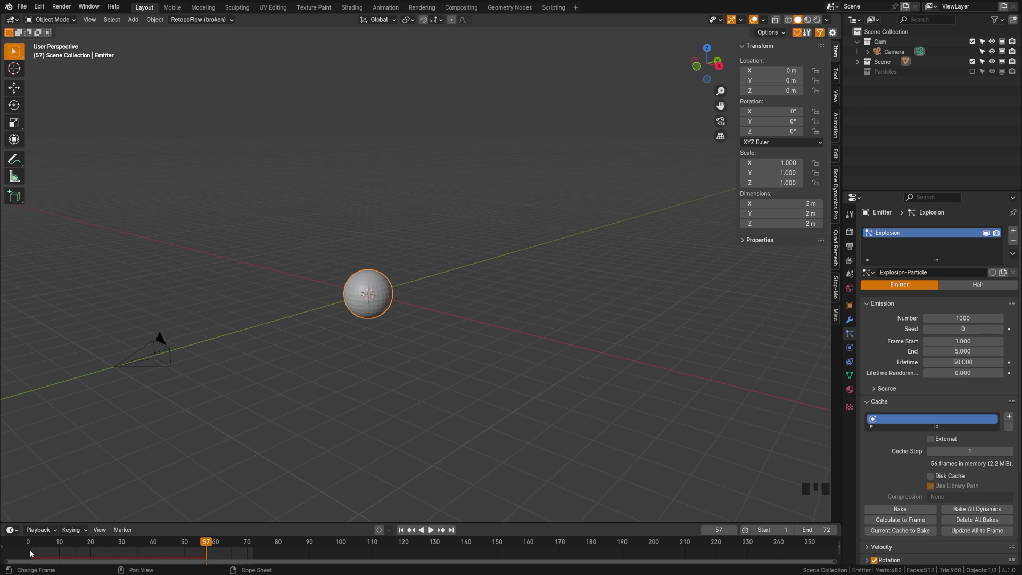
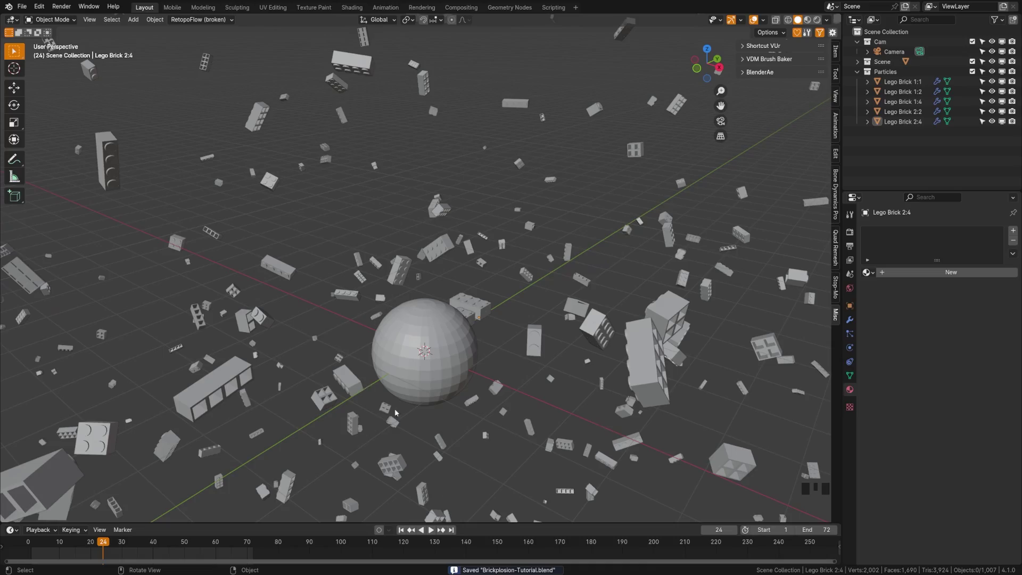
# - Switch the viewport to Rendered shading via the Z pie menu
pyautogui.click(595, 3)
pyautogui.press('z')
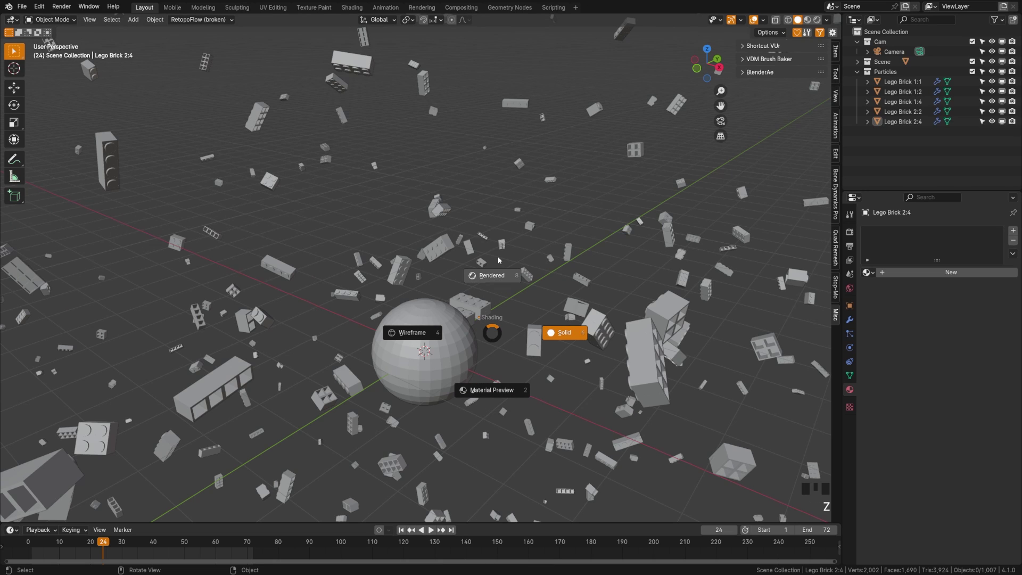
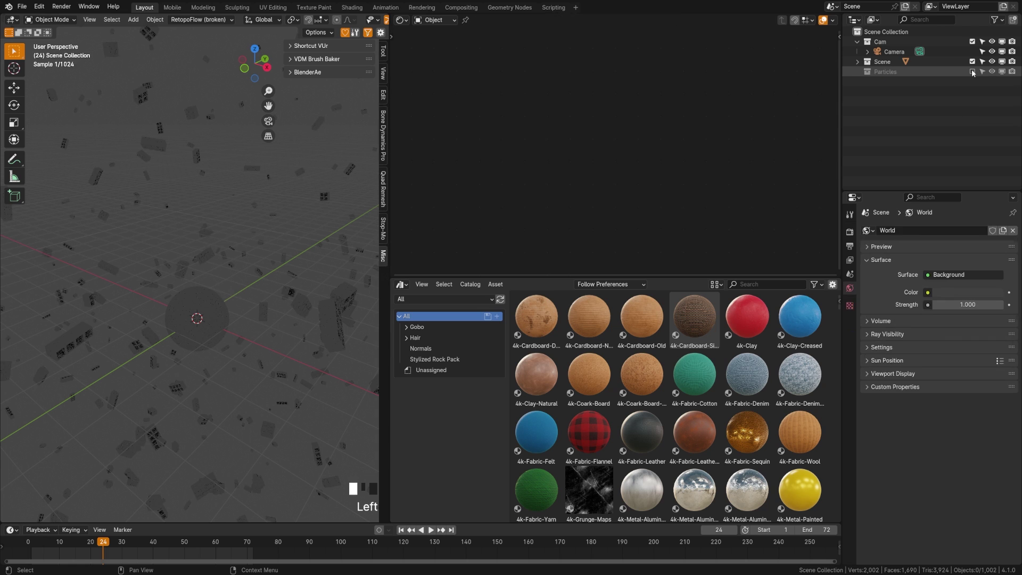
# - Re-enable and activate the Particles collection and add a UV sphere into it
pyautogui.click(972, 74)
pyautogui.click(901, 77)
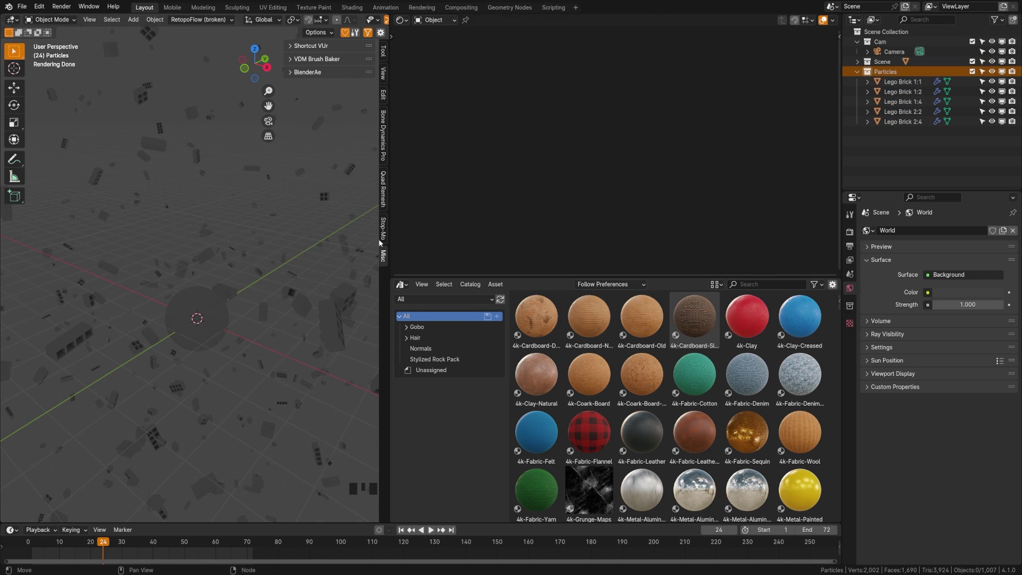
pyautogui.press('shift+a')
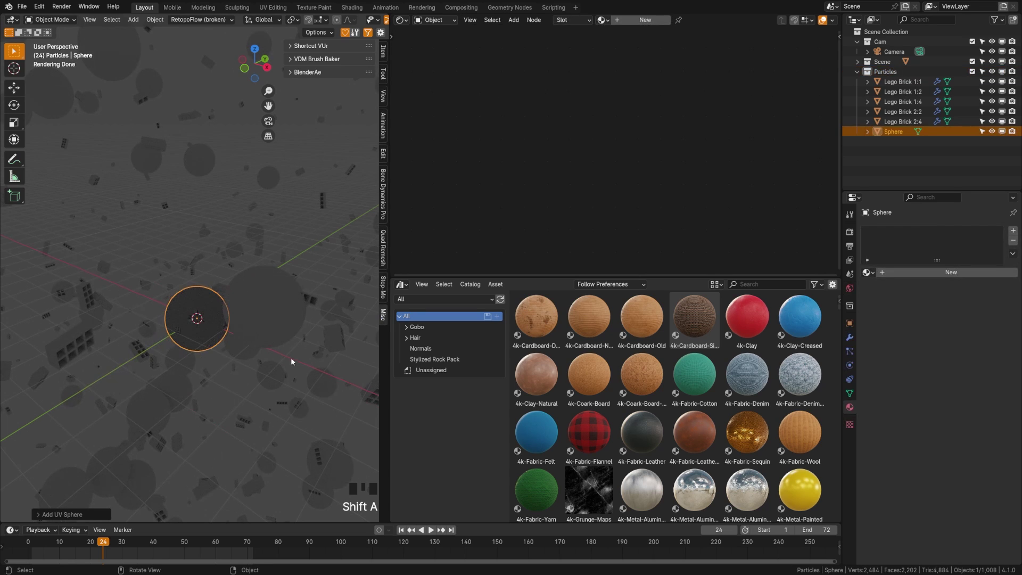
# - Delete the stray sphere and navigate the view toward the brick models
pyautogui.click(901, 138)
pyautogui.press('x')
pyautogui.moveTo(257, 295); pyautogui.dragTo(194, 332)
pyautogui.scroll(3)
pyautogui.moveTo(227, 383); pyautogui.dragTo(211, 311)
pyautogui.press('KP_7')
pyautogui.scroll(-3)
pyautogui.moveTo(263, 344); pyautogui.dragTo(918, 83)
# - Select all five Lego bricks and isolate them in Local View, framed from the front
pyautogui.click(918, 83)
pyautogui.moveTo(910, 123); pyautogui.dragTo(198, 261)
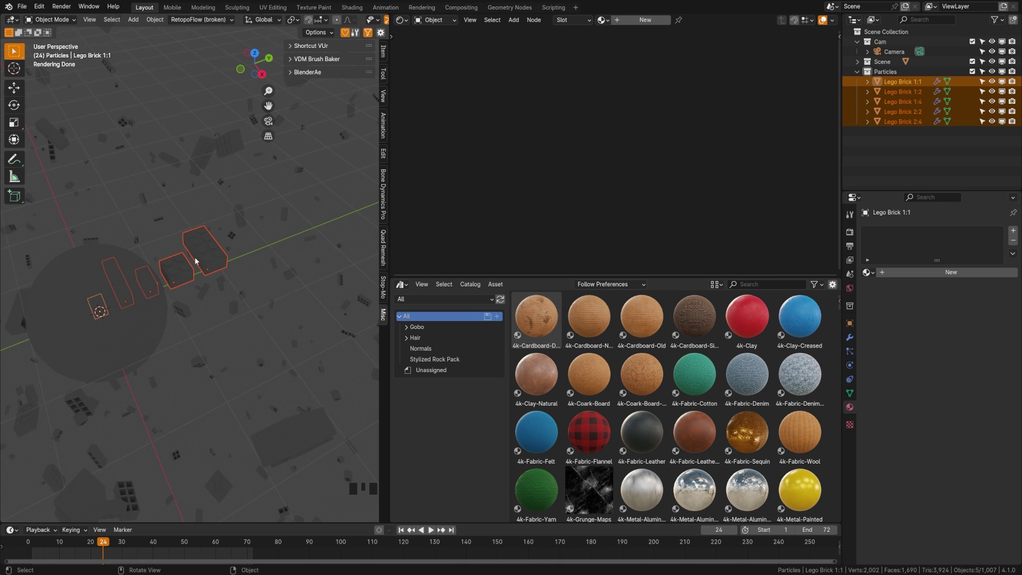
pyautogui.press('KP_Divide')
pyautogui.scroll(-3)
pyautogui.moveTo(261, 303); pyautogui.dragTo(233, 325)
pyautogui.press('KP_Decimal')
pyautogui.moveTo(191, 299); pyautogui.dragTo(384, 20)
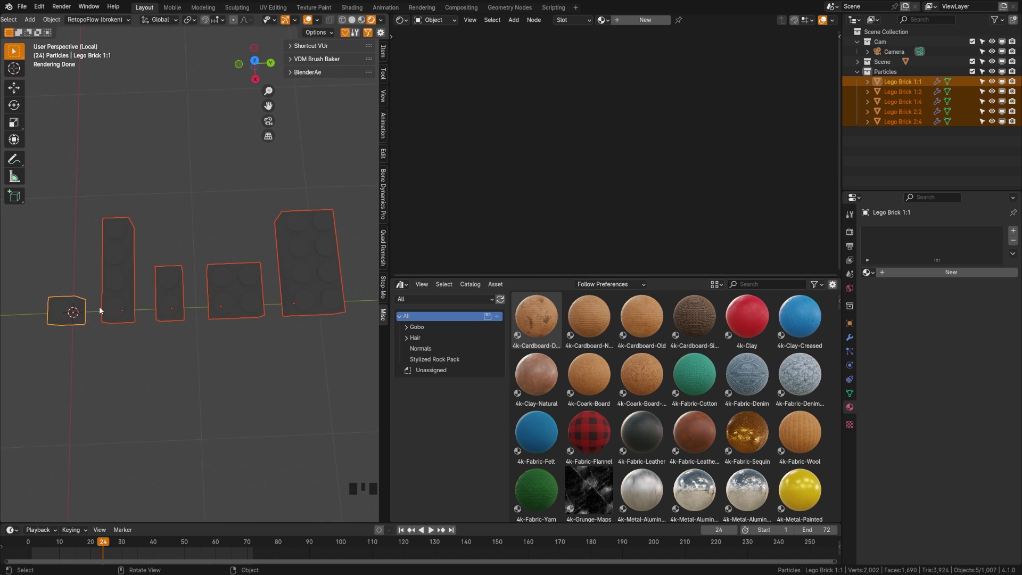
# - Show the isolated bricks in Rendered shading, select the 2x4 brick and orbit to an angled view
pyautogui.click(315, 299)
pyautogui.press('ctrl+s')
pyautogui.click(386, 22)
pyautogui.moveTo(385, 22); pyautogui.dragTo(271, 314)
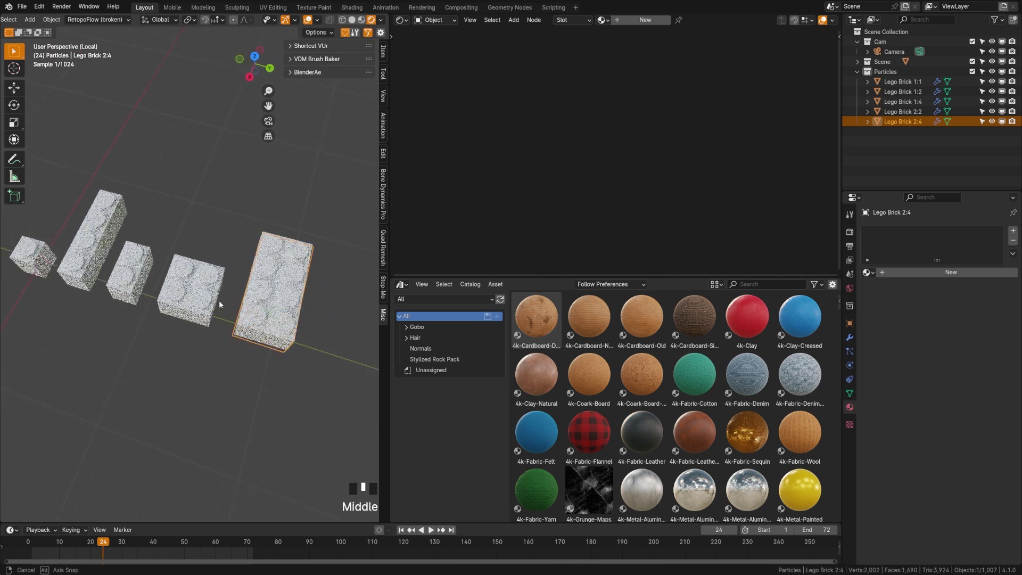
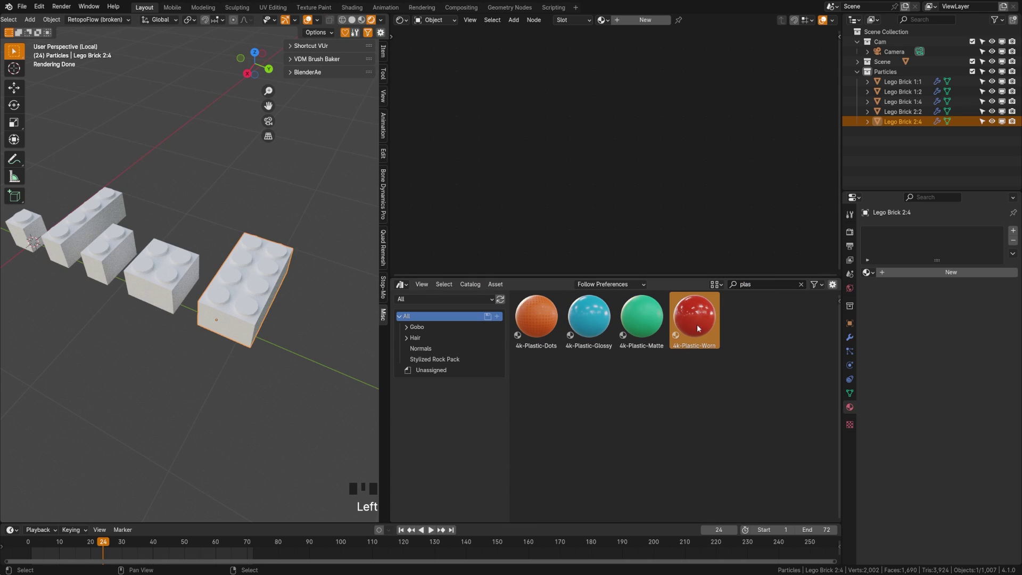
# - Drag the 4k-Plastic-Worn material onto Lego Brick 2:4 and move its Texture Coordinate node aside
pyautogui.moveTo(703, 323); pyautogui.dragTo(222, 301)
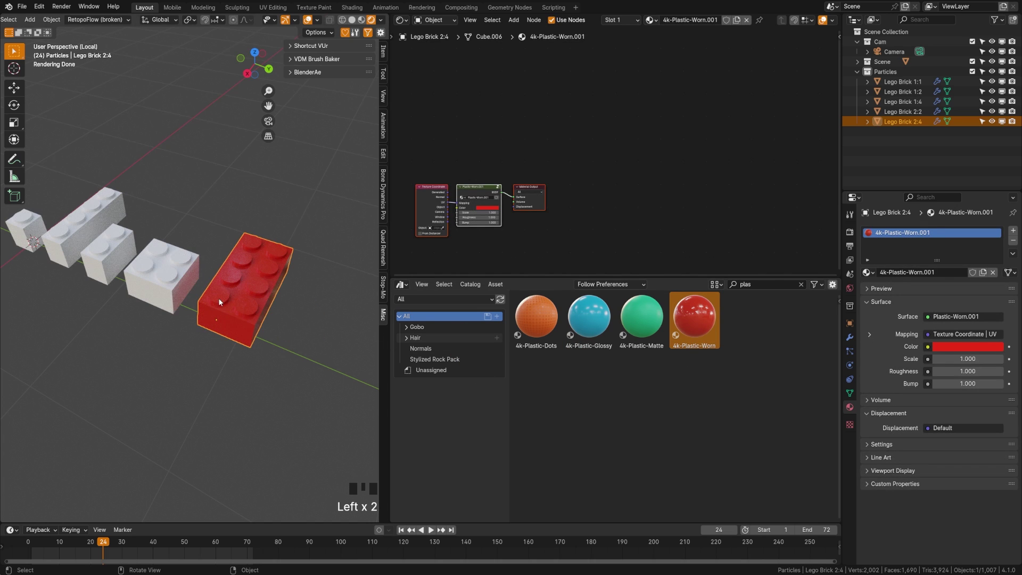
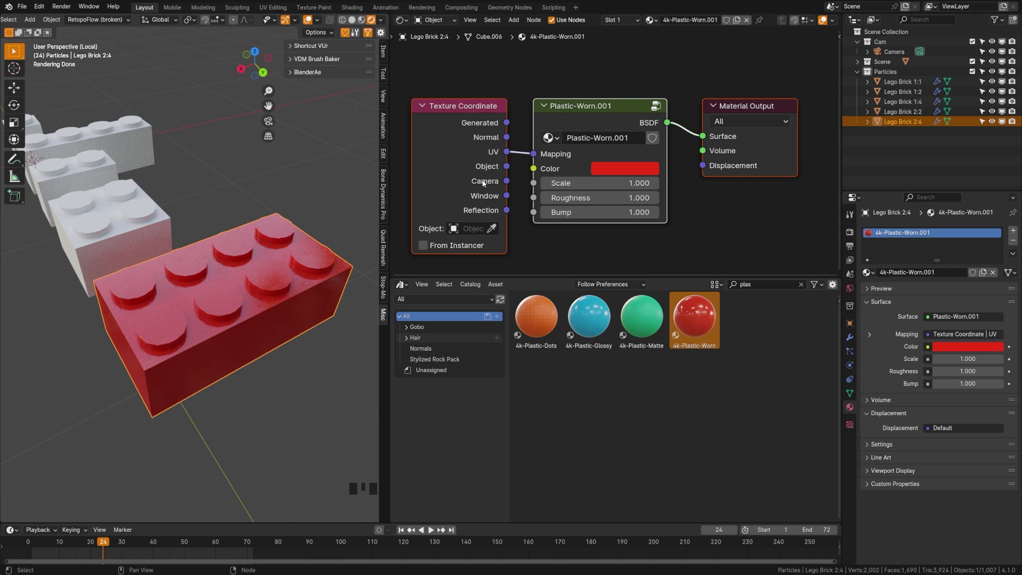
pyautogui.scroll(-3)
pyautogui.moveTo(538, 211); pyautogui.dragTo(578, 179)
pyautogui.click(599, 155)
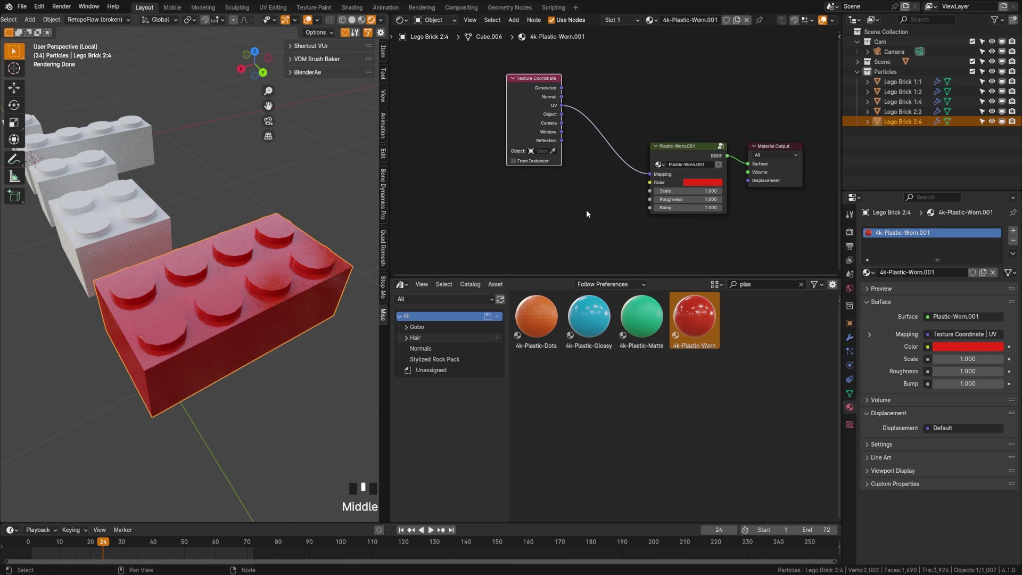
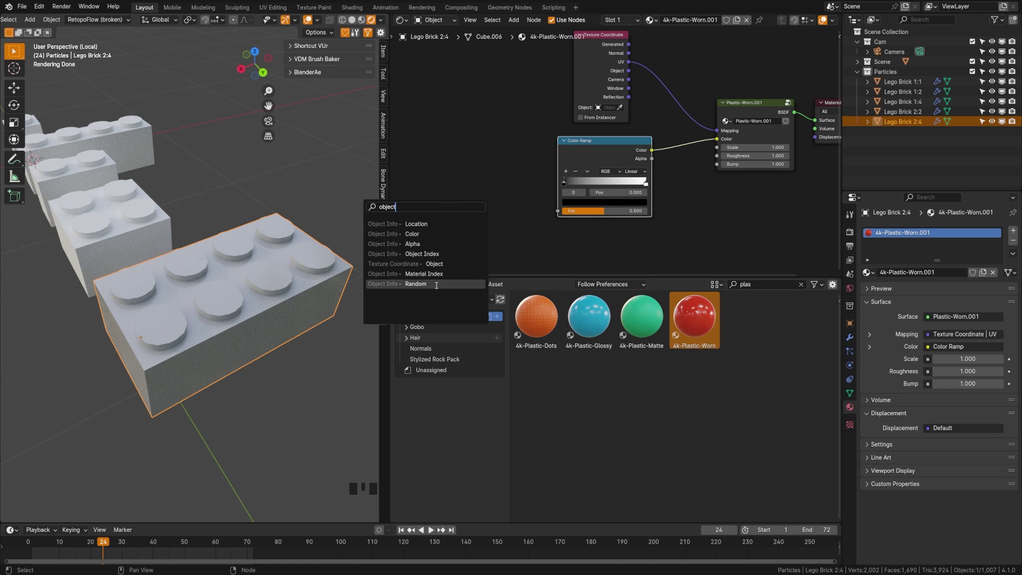
# - Wire Object Info's Random output into a Color Ramp feeding the material's colour
pyautogui.moveTo(571, 241); pyautogui.dragTo(539, 221)
pyautogui.scroll(3)
pyautogui.moveTo(516, 222); pyautogui.dragTo(489, 194)
pyautogui.click(488, 195)
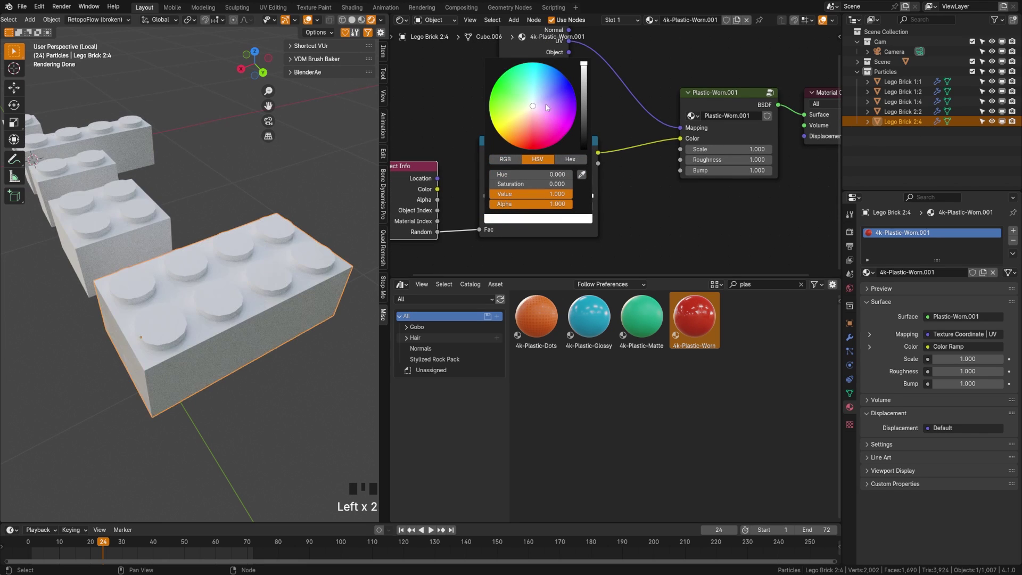
# - Give the Color Ramp red, yellow, green and blue stops with Constant interpolation
pyautogui.moveTo(493, 182); pyautogui.dragTo(505, 225)
pyautogui.click(515, 197)
pyautogui.click(644, 201)
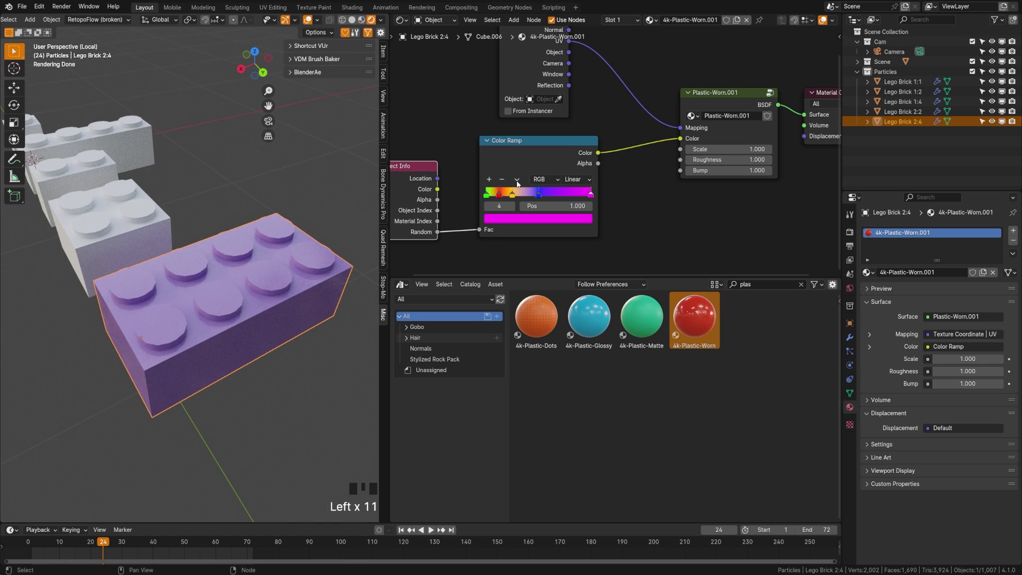
pyautogui.moveTo(521, 183); pyautogui.dragTo(570, 233)
pyautogui.moveTo(585, 183); pyautogui.dragTo(221, 284)
pyautogui.moveTo(222, 284); pyautogui.dragTo(61, 307)
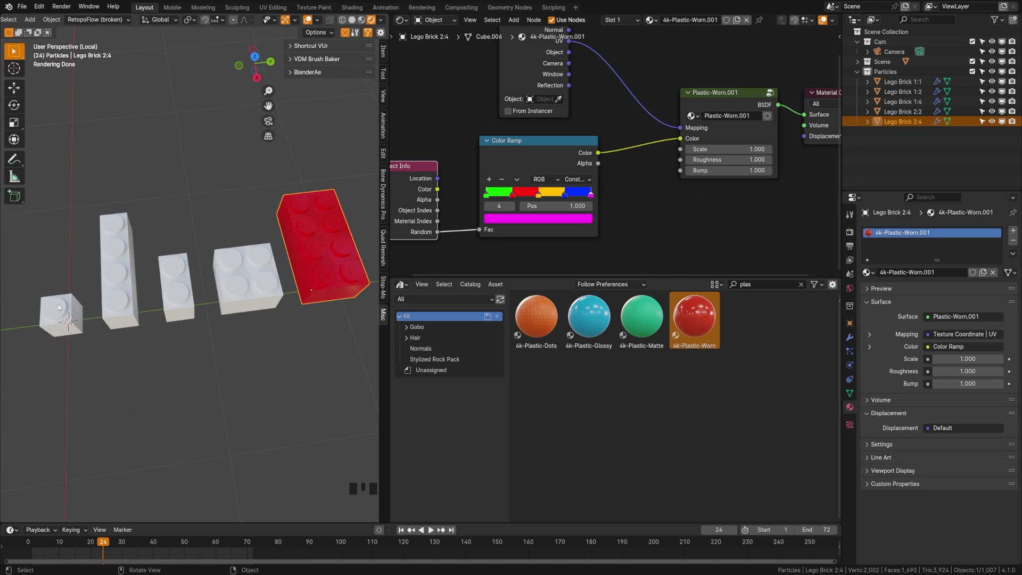
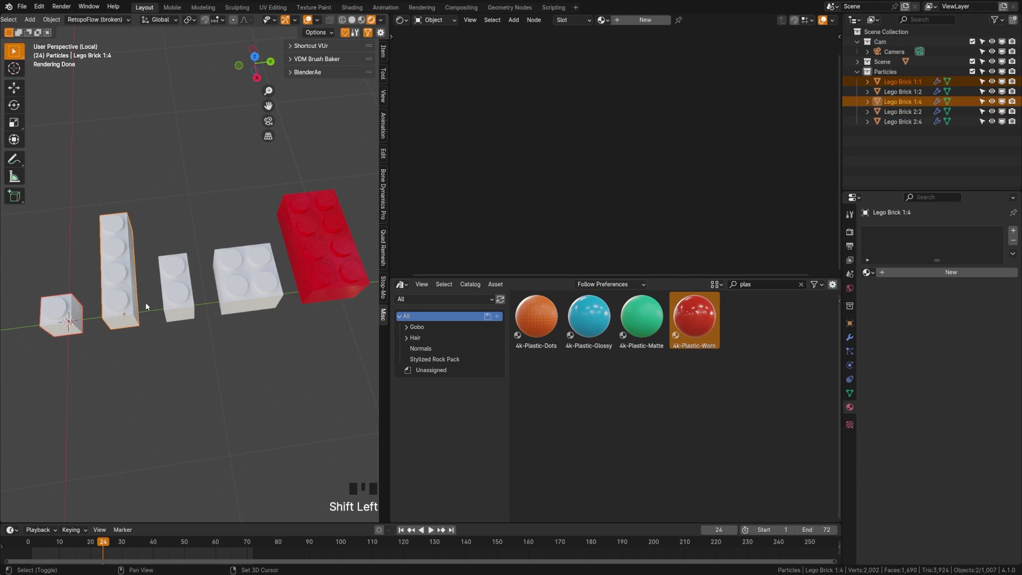
# - Select all five bricks with Lego Brick 2:4 active and link its material to them via Ctrl+L
pyautogui.click(186, 301)
pyautogui.click(255, 289)
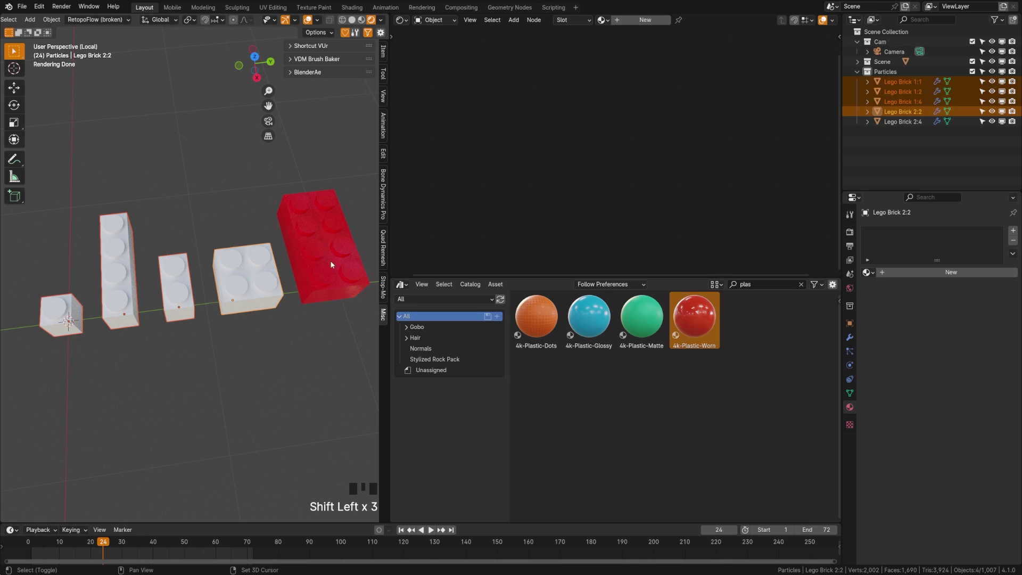
pyautogui.click(309, 262)
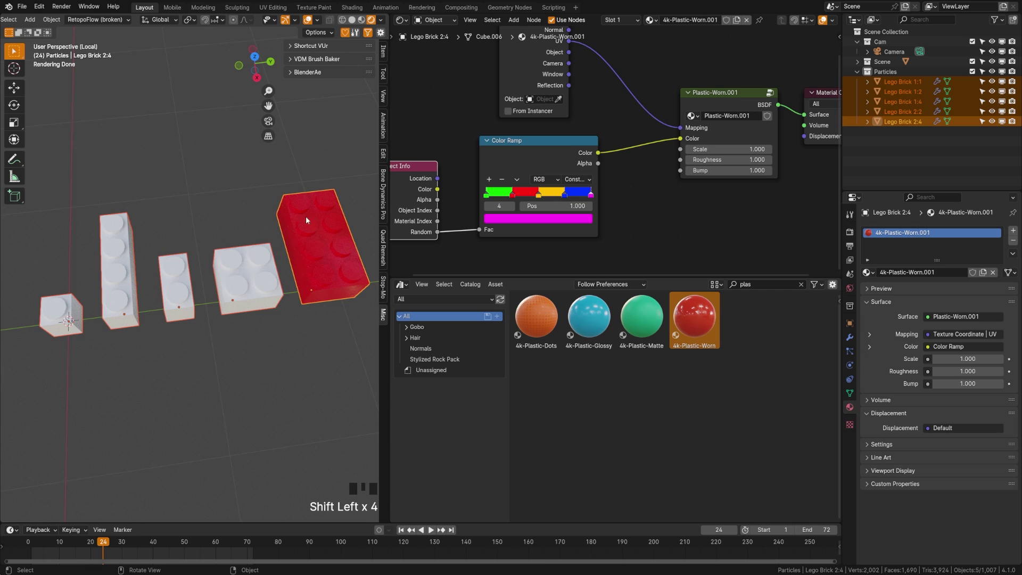
pyautogui.press('ctrl+l')
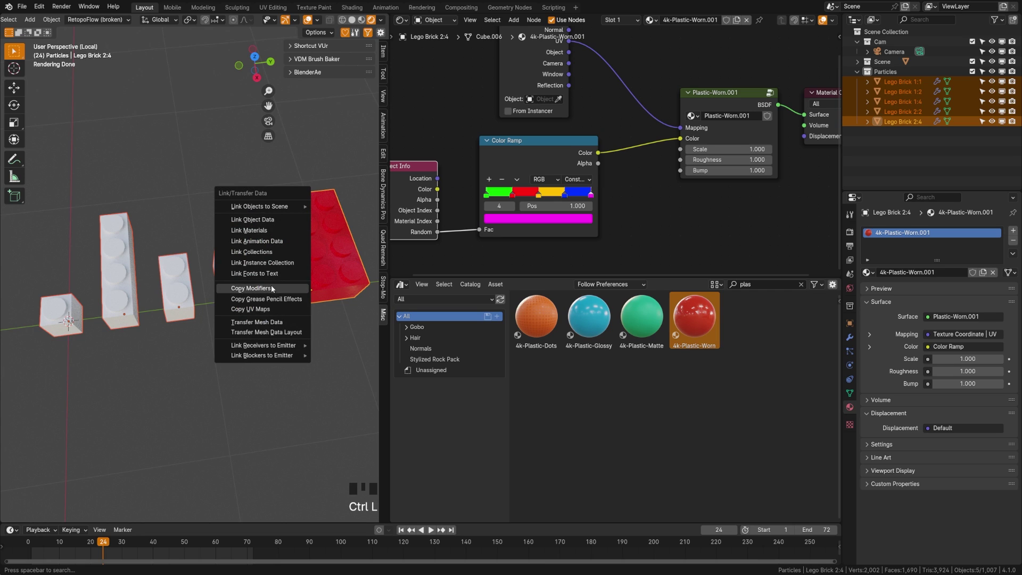
pyautogui.press('a')
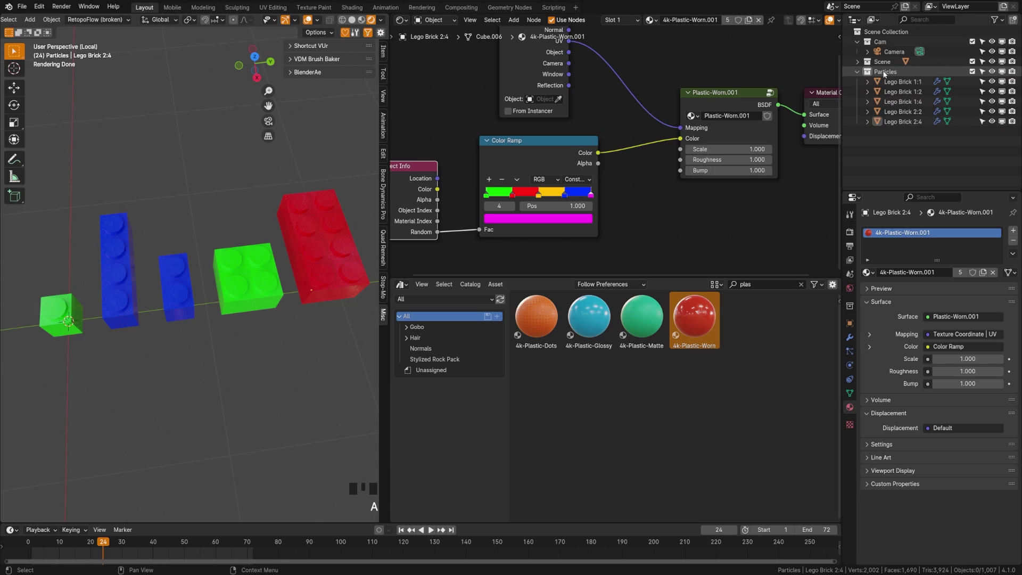
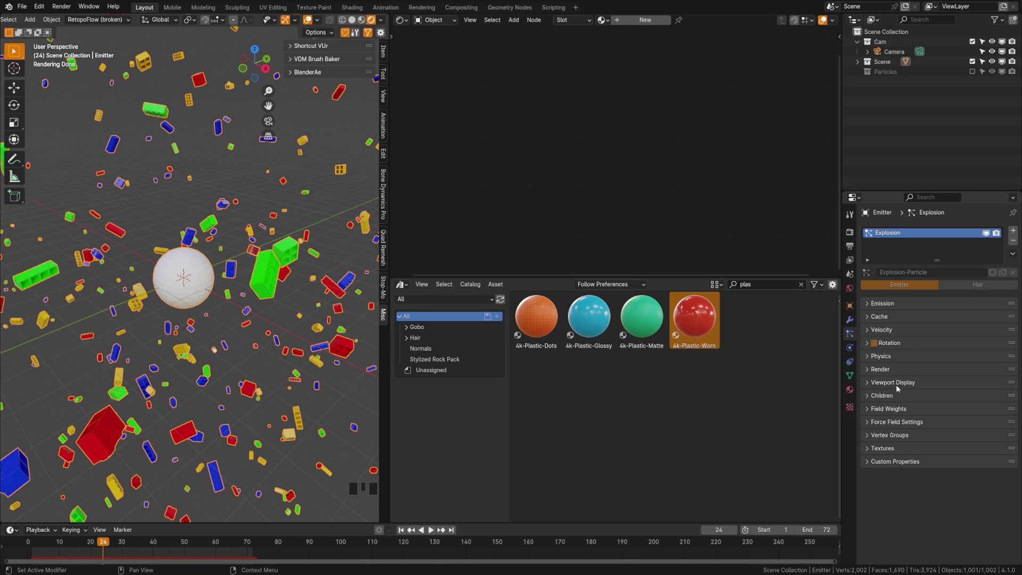
# - Clear the particle setup so only a default cube and the camera remain in the scene
pyautogui.moveTo(899, 388); pyautogui.dragTo(931, 402)
pyautogui.scroll(-3)
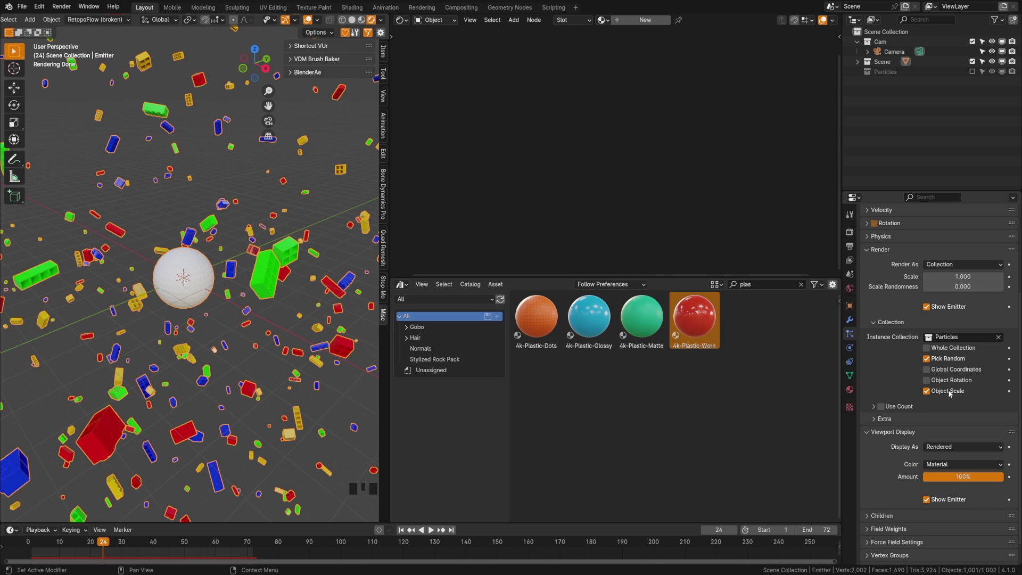
pyautogui.click(930, 311)
pyautogui.scroll(-3)
pyautogui.press('a')
pyautogui.moveTo(216, 360); pyautogui.dragTo(94, 545)
pyautogui.moveTo(95, 545); pyautogui.dragTo(93, 556)
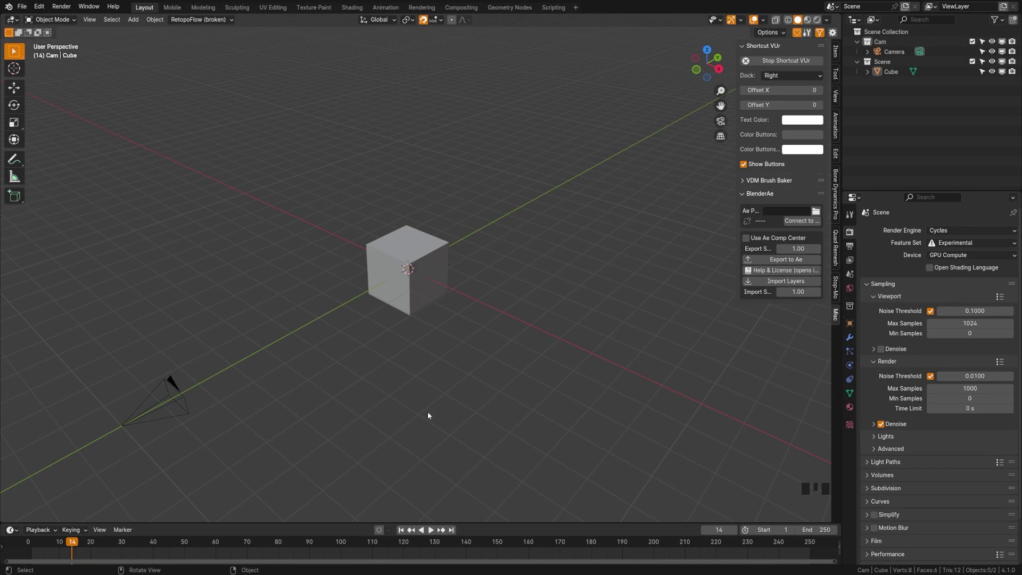
# - Select the cube, enter Edit Mode and move its faces 1 m along Z toward brick proportions
pyautogui.click(403, 302)
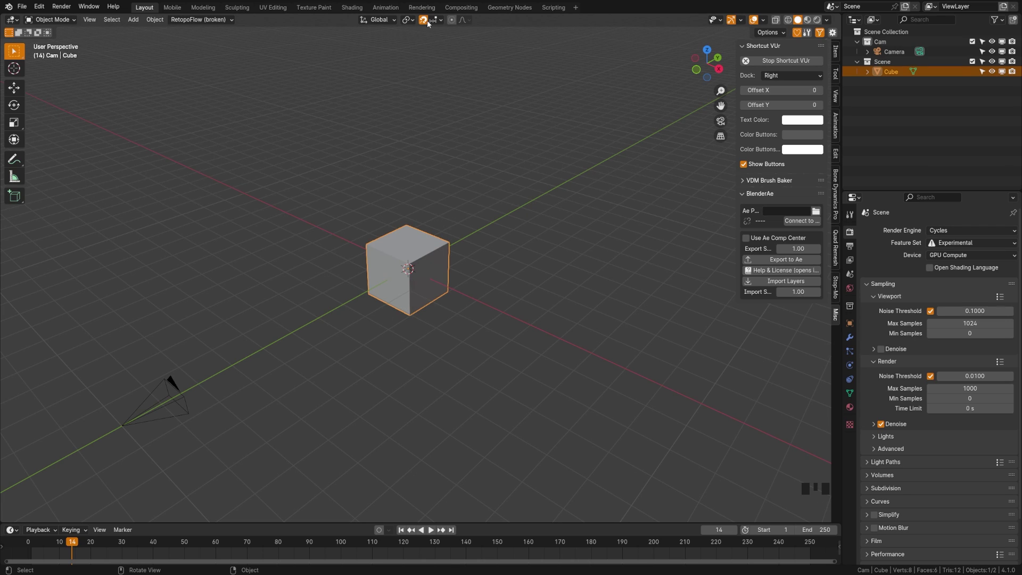
pyautogui.click(439, 22)
pyautogui.press('Tab')
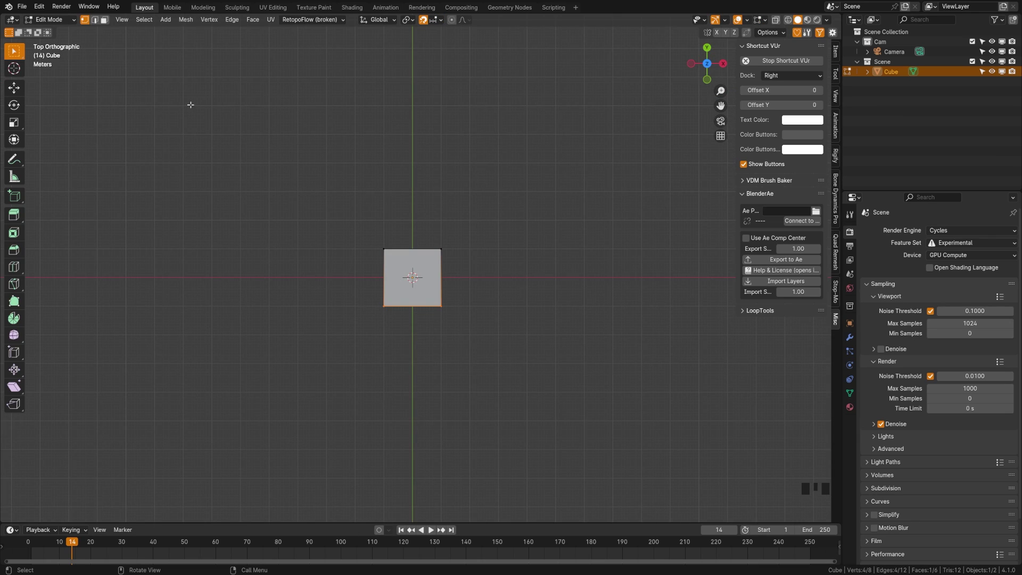
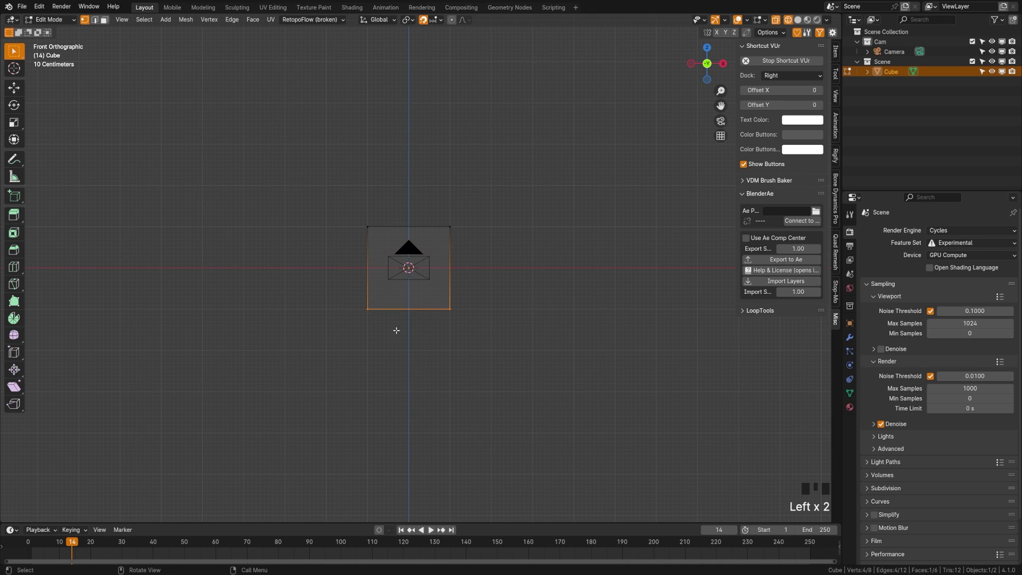
pyautogui.press('g')
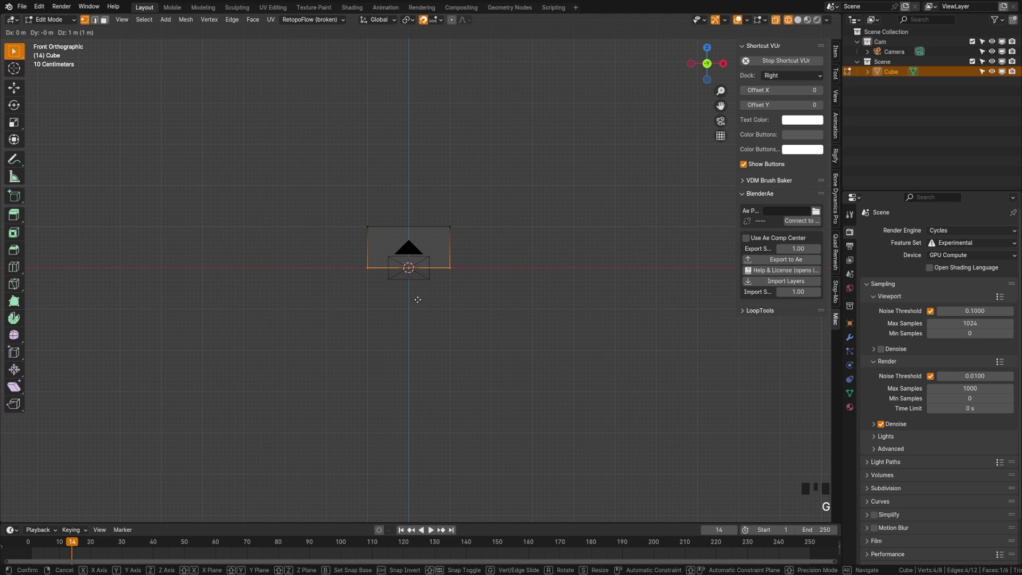
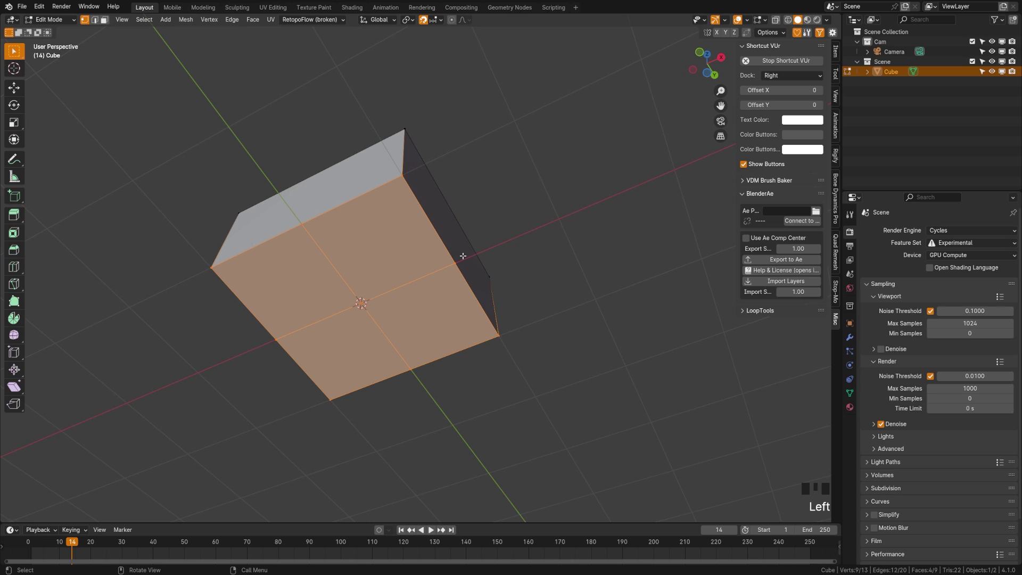
# - Inset the four bottom faces individually, then extrude them up into the brick as pockets
pyautogui.press('i')
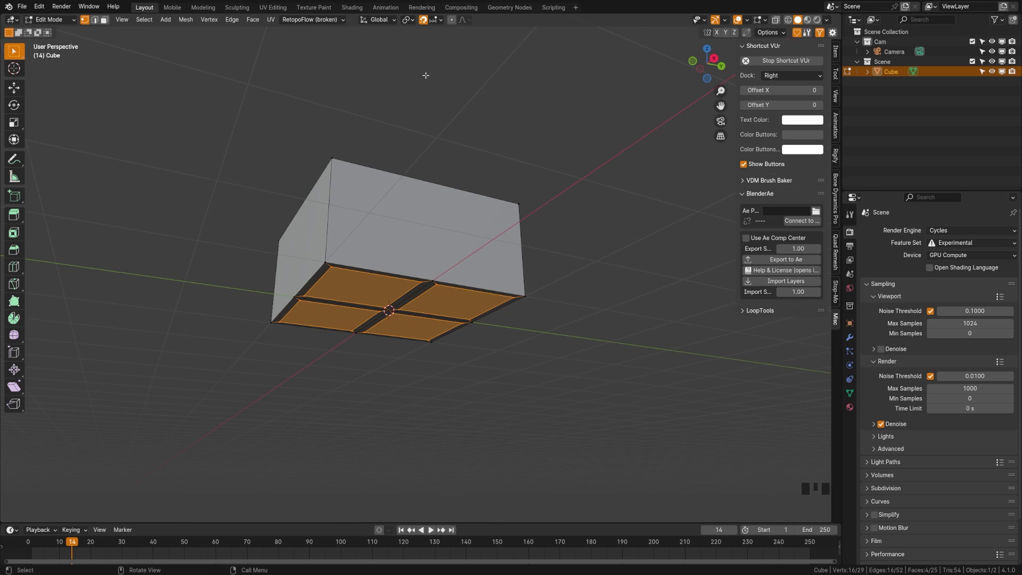
pyautogui.click(428, 23)
pyautogui.press('e')
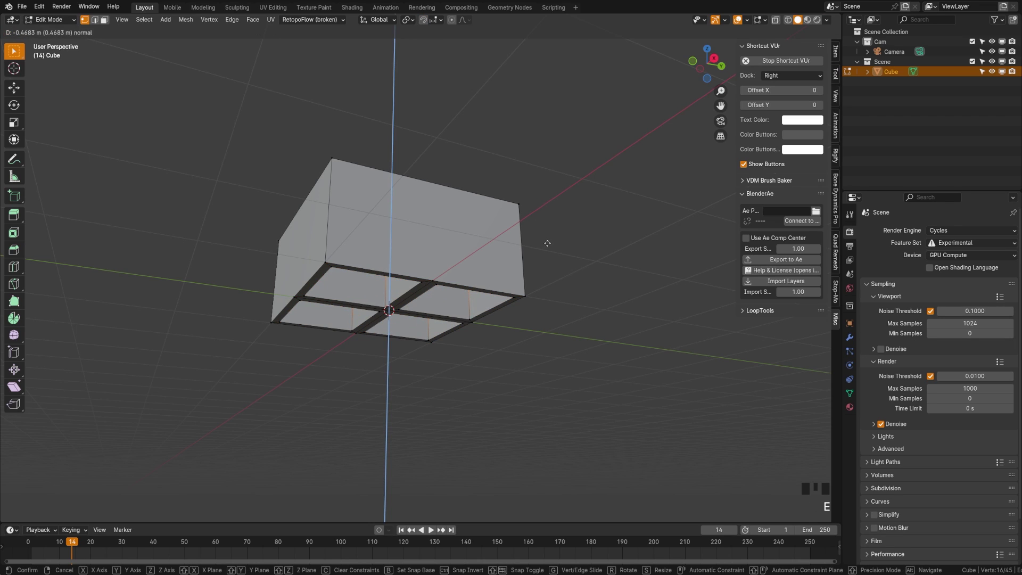
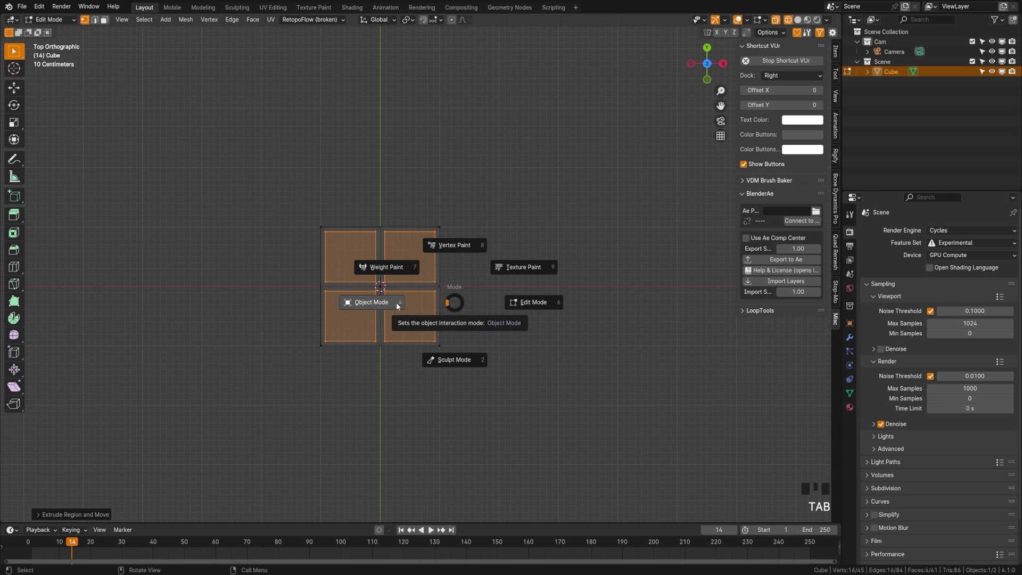
# - In Object Mode add a Mesh Cylinder, shrink it to stud size and place it over the lower left quarter
pyautogui.click(481, 294)
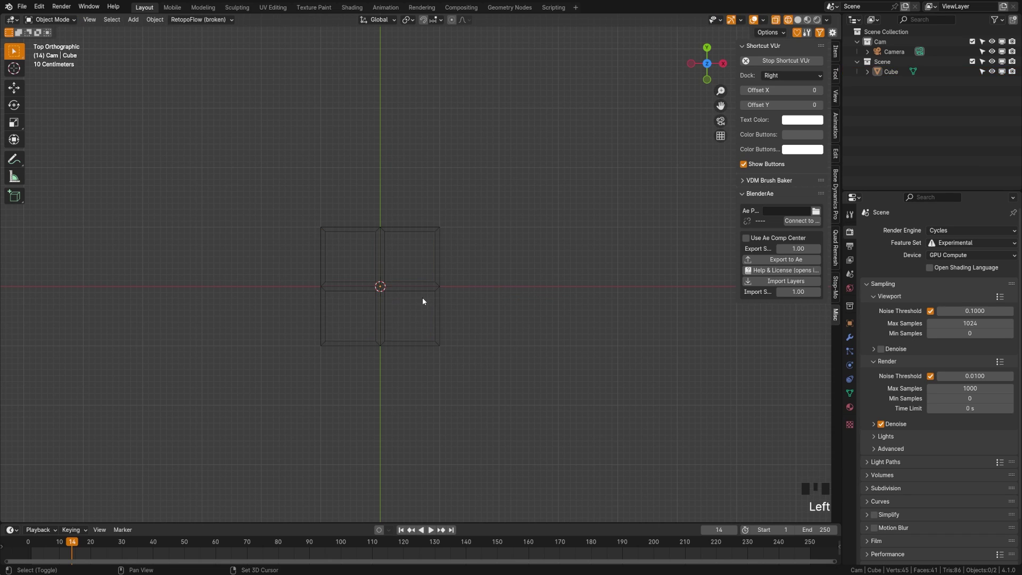
pyautogui.press('shift+a')
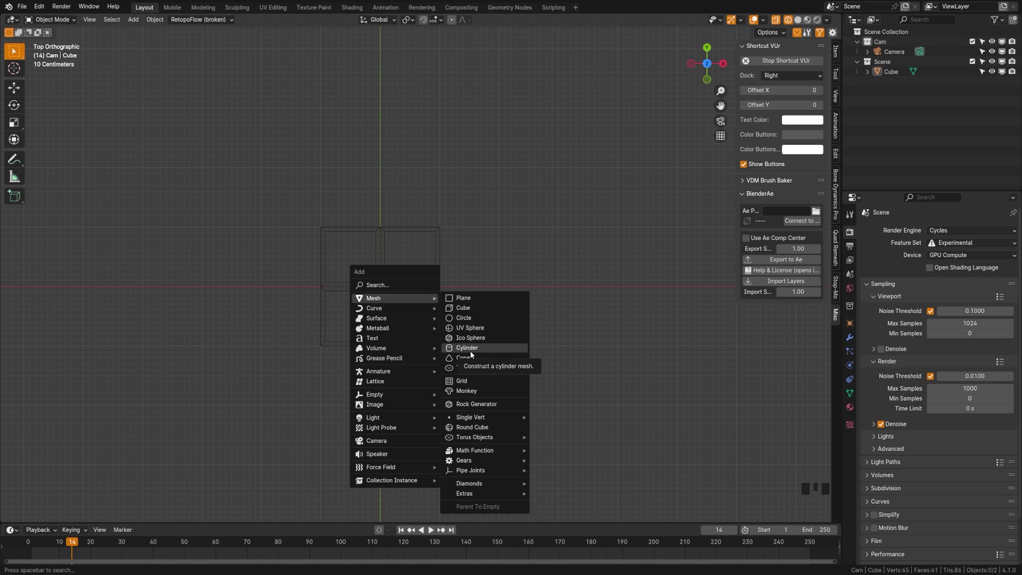
pyautogui.scroll(3)
pyautogui.press('s')
pyautogui.press('g')
pyautogui.press('s')
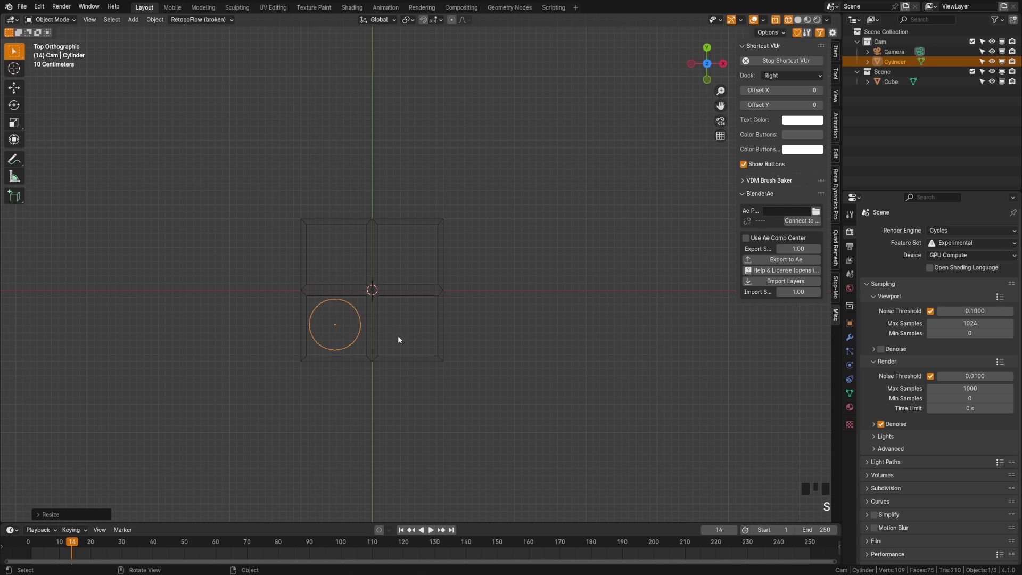
pyautogui.press('g')
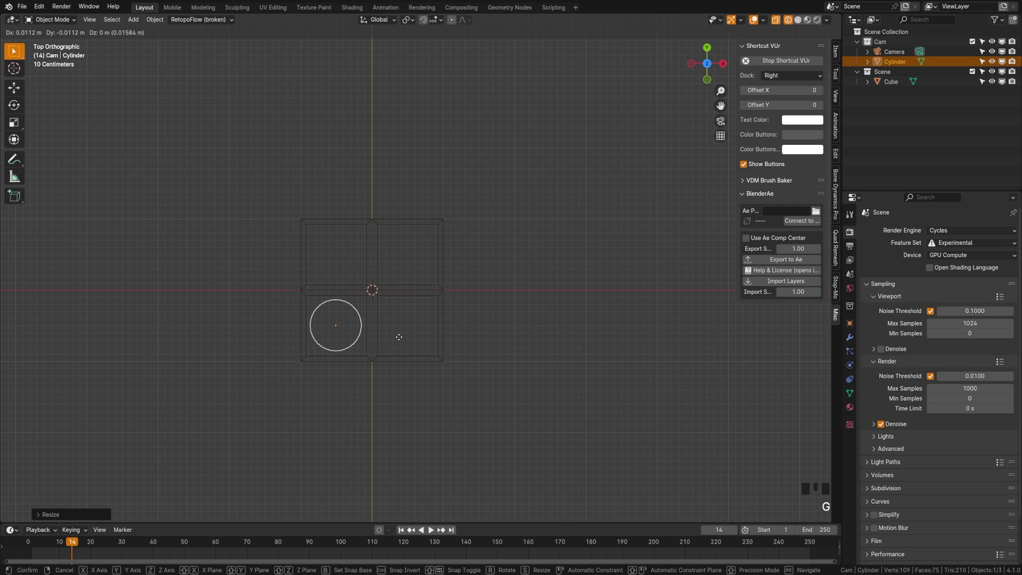
# - Raise the cylinder straight up along Z so it sits on top of the brick body
pyautogui.moveTo(412, 357); pyautogui.dragTo(334, 300)
pyautogui.press('g')
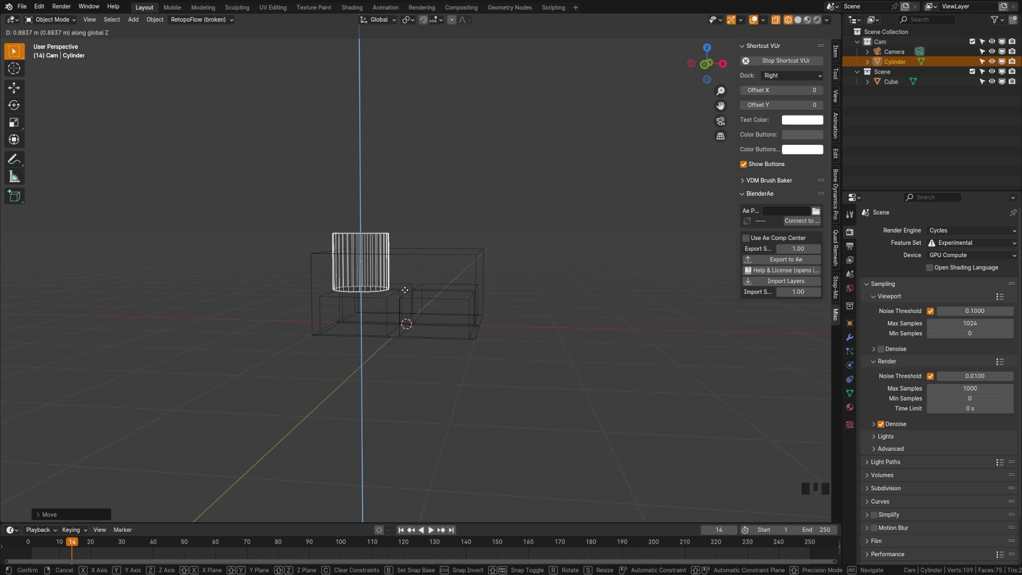
pyautogui.press('z')
pyautogui.middleClick(427, 292)
pyautogui.scroll(3)
# - Bevel the stud's top rim edges with Ctrl+B and return to Object Mode
pyautogui.press('Tab')
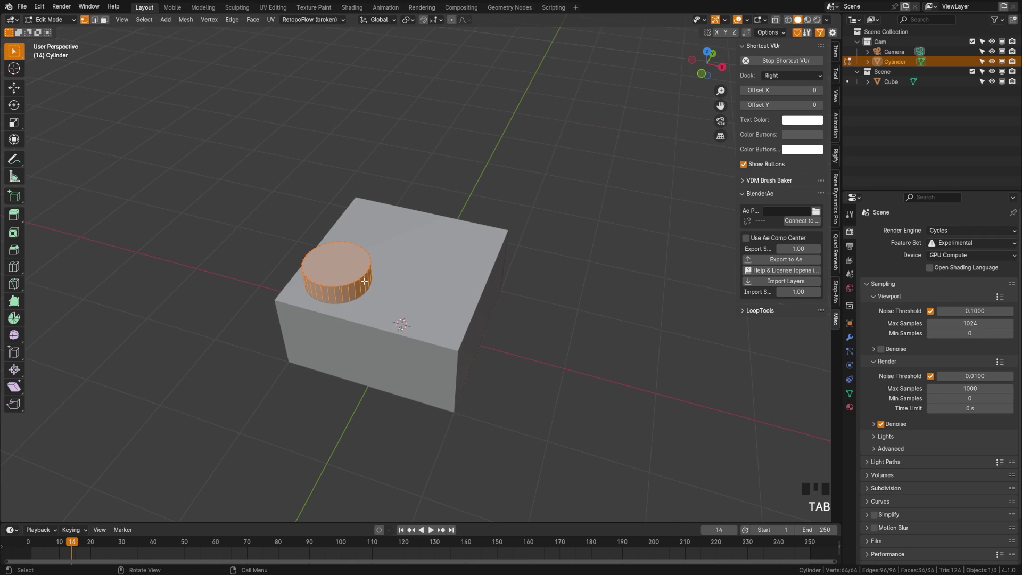
pyautogui.press('a')
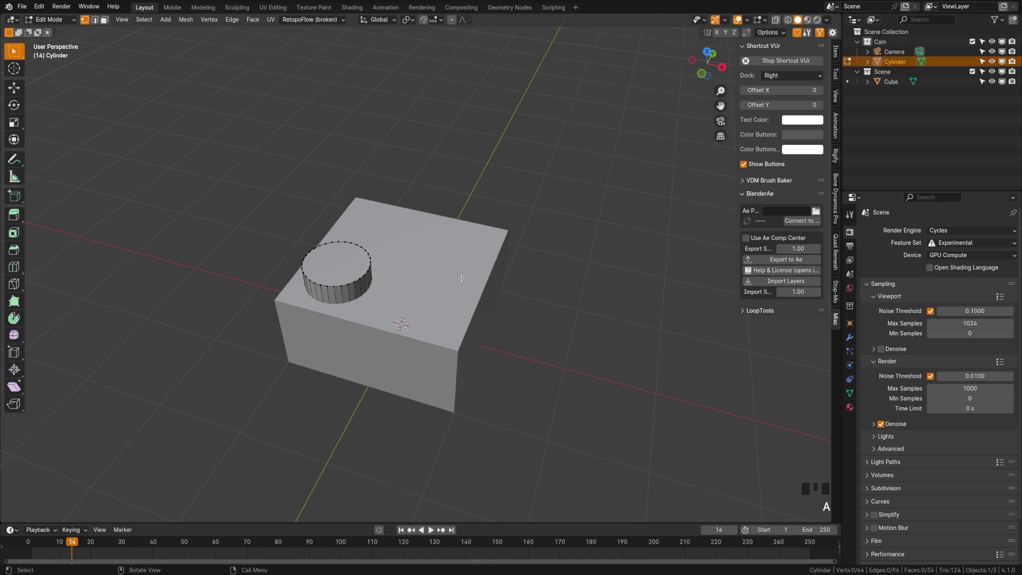
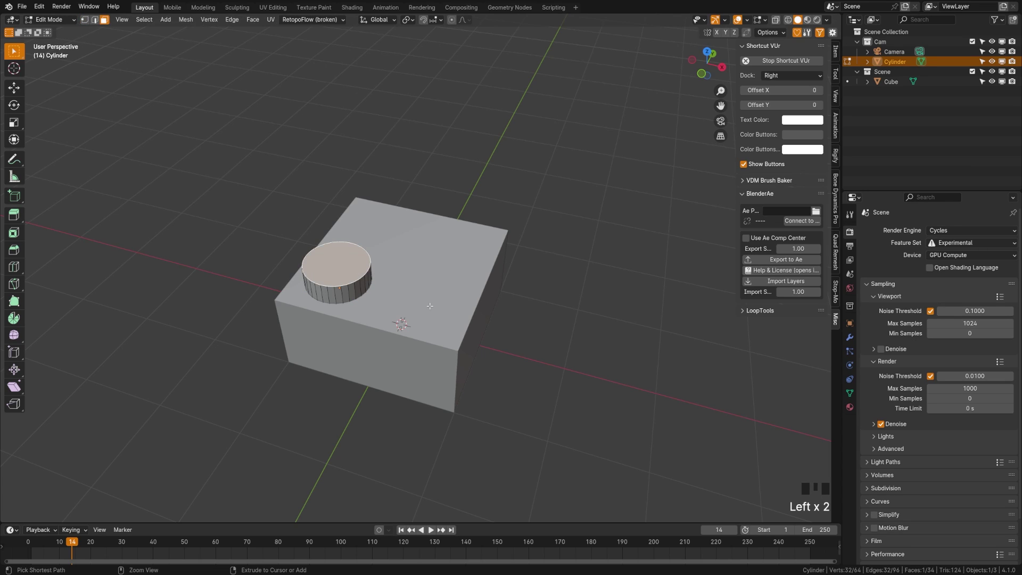
pyautogui.press('ctrl+b')
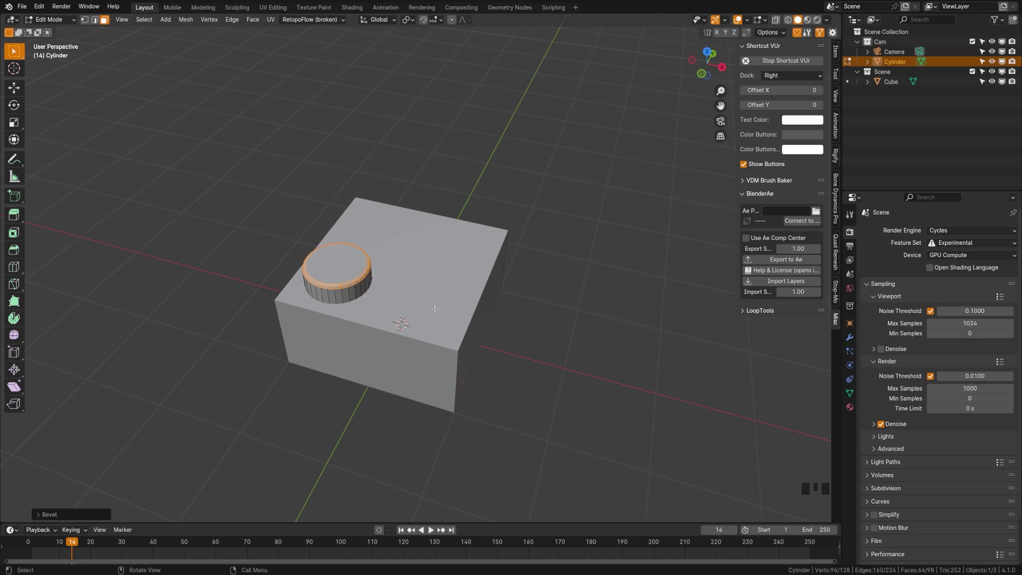
pyautogui.press('Tab')
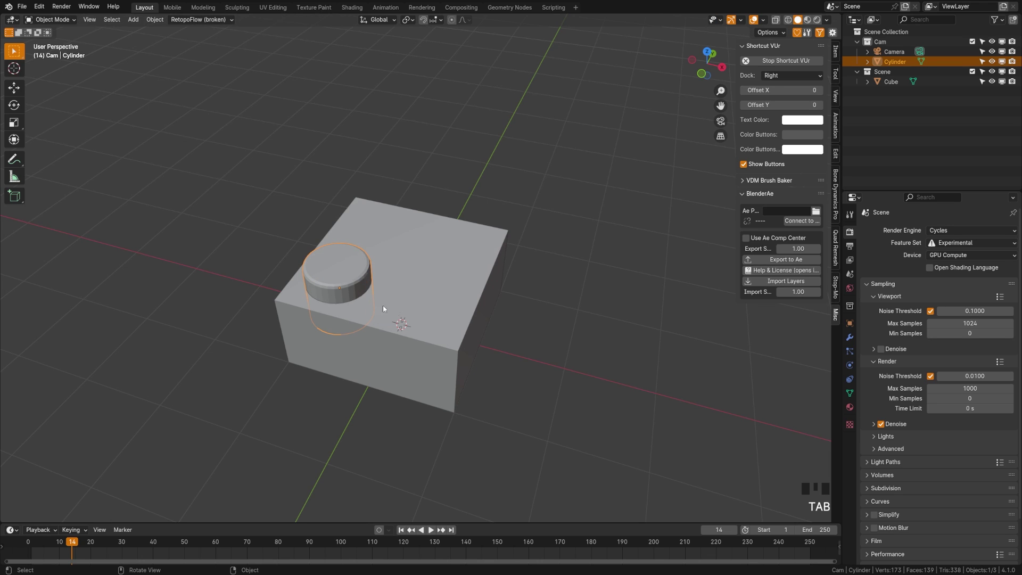
# - From top view duplicate the stud onto the other quarters and select all studs with the brick body
pyautogui.press('KP_7')
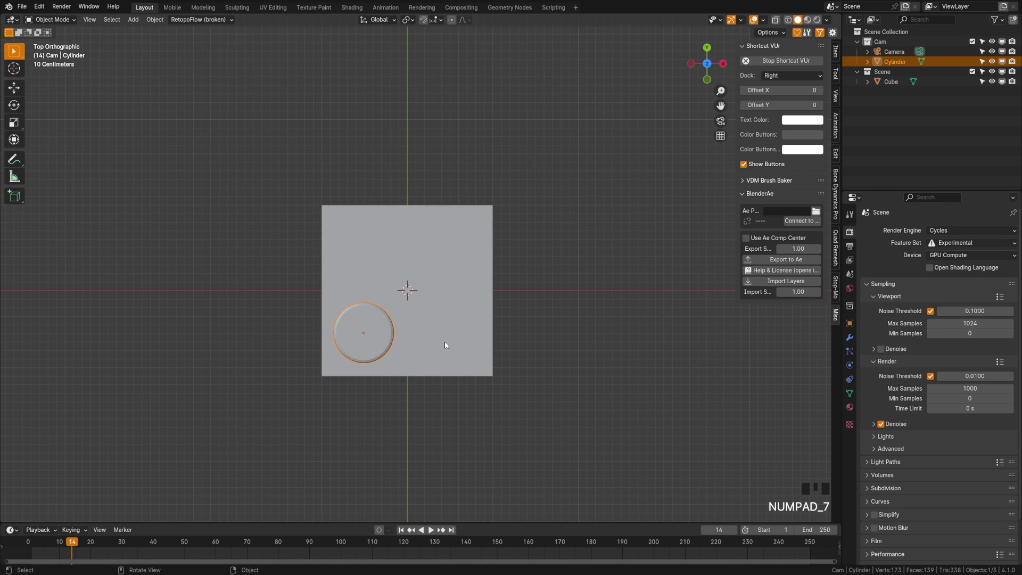
pyautogui.press('z')
pyautogui.press('shift+d')
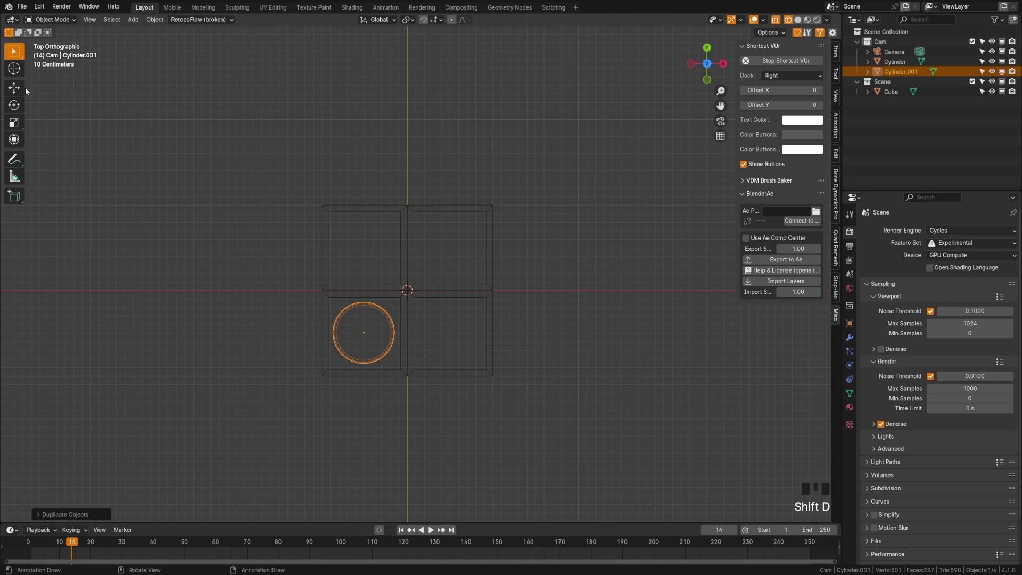
pyautogui.click(18, 87)
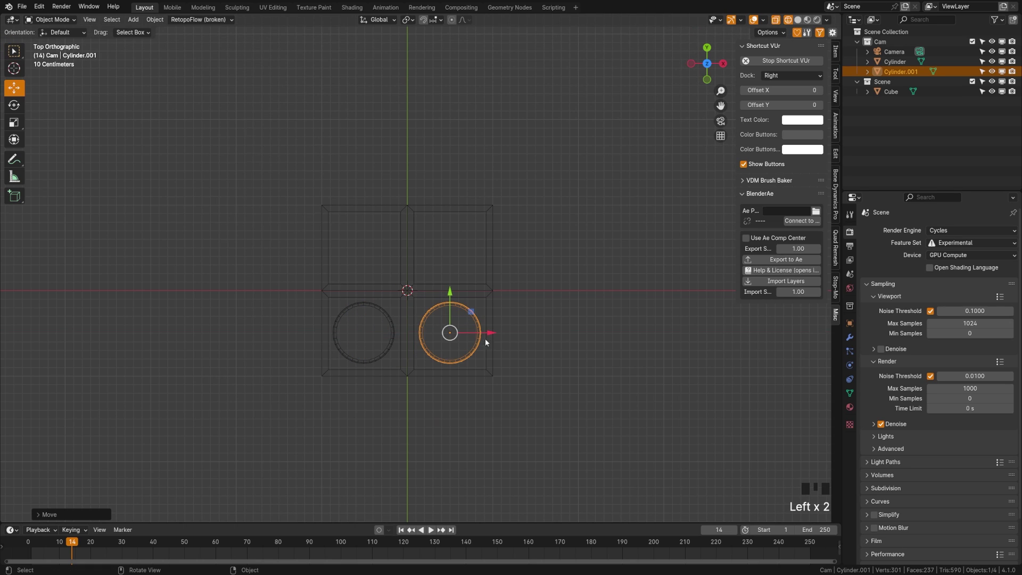
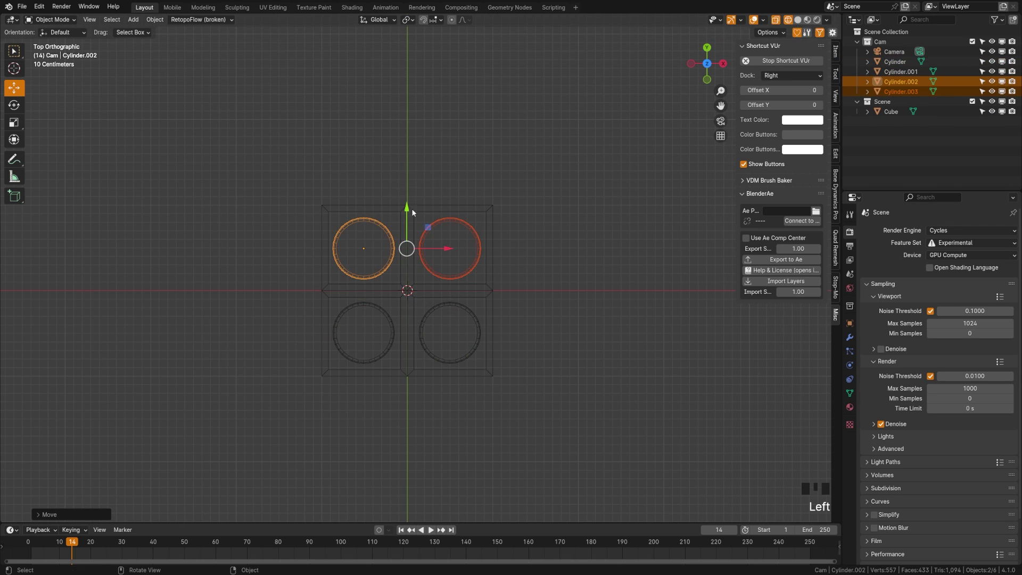
pyautogui.click(235, 168)
pyautogui.click(476, 376)
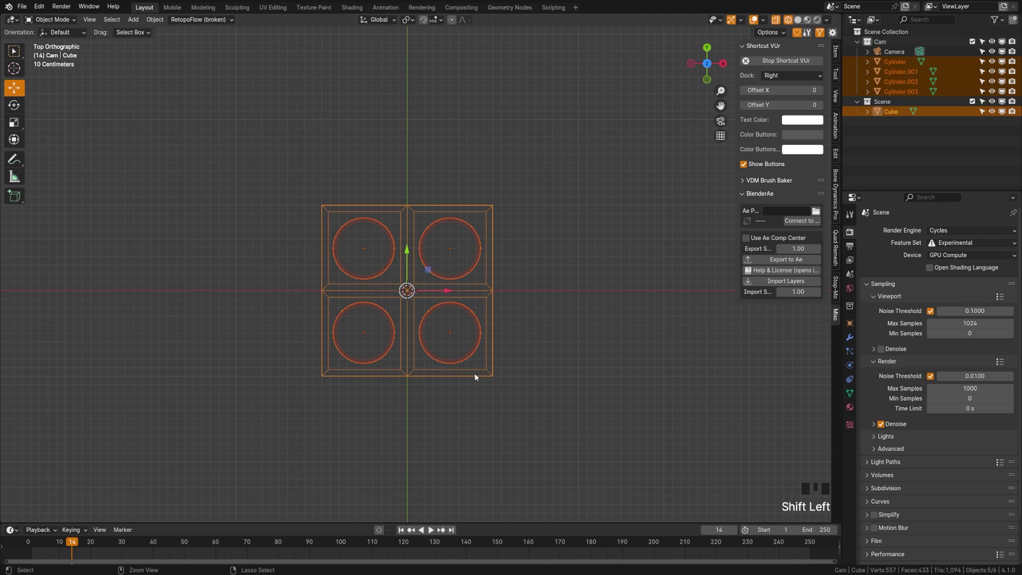
# - Join everything into one object named 1x4-Brick and show it in Solid shading, shaded smooth
pyautogui.press('ctrl+j')
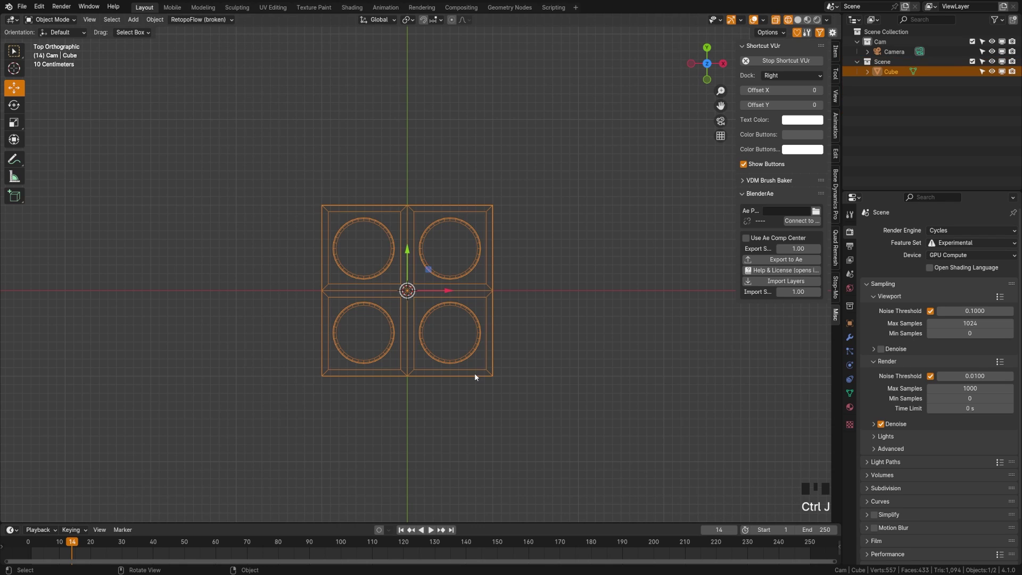
pyautogui.press('F2')
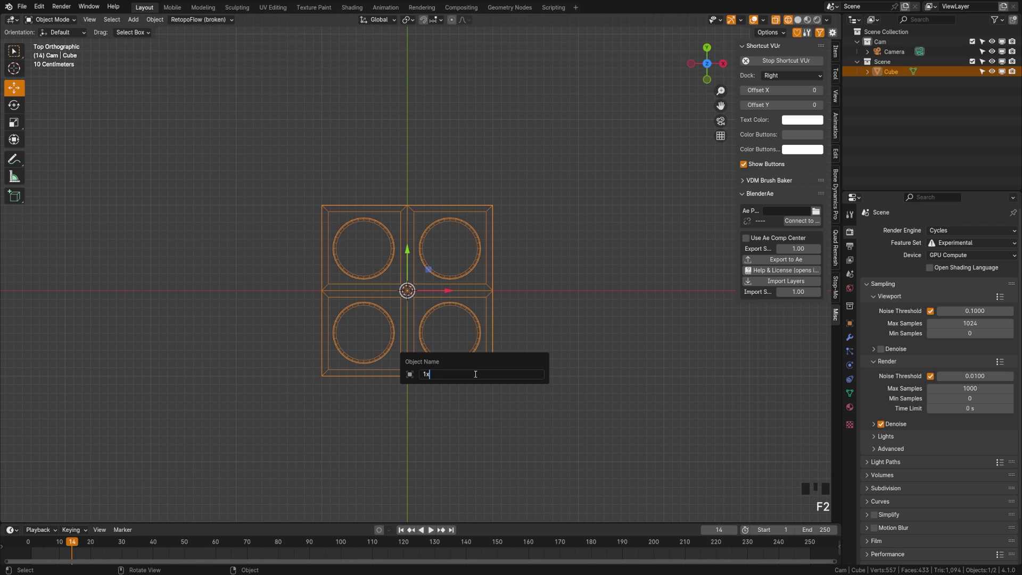
pyautogui.press('z')
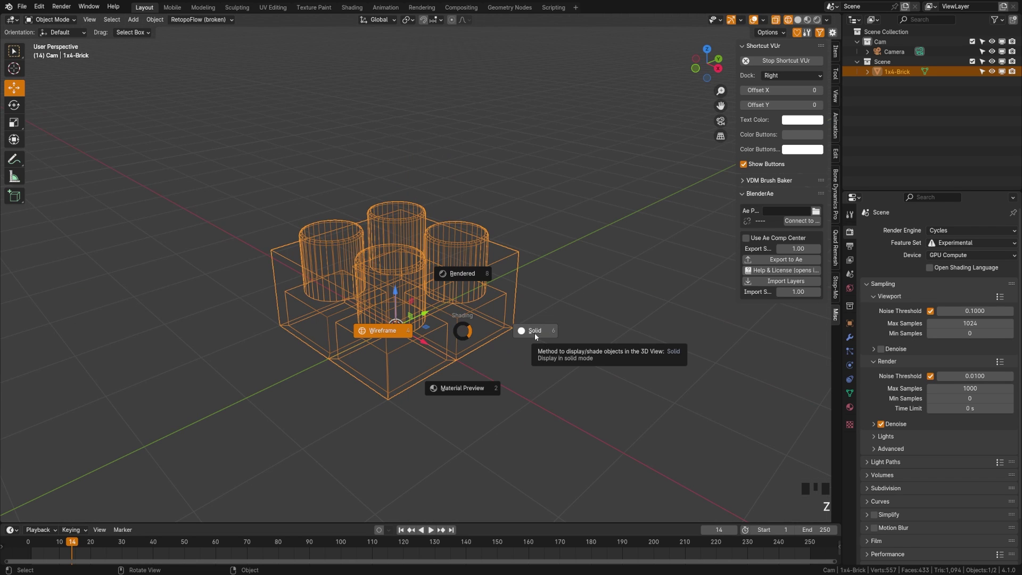
pyautogui.moveTo(465, 336); pyautogui.dragTo(435, 300)
pyautogui.moveTo(436, 300); pyautogui.dragTo(407, 315)
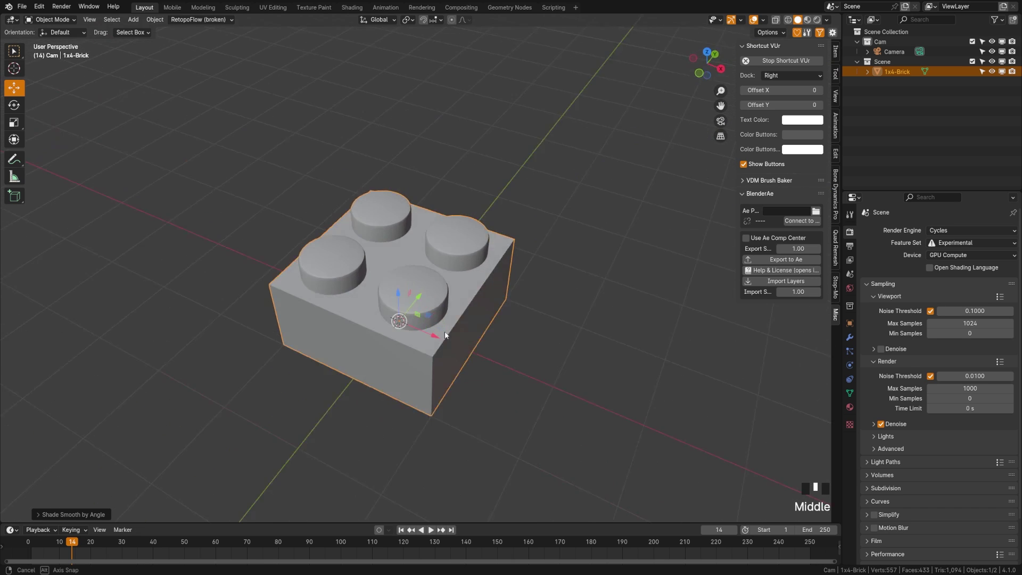